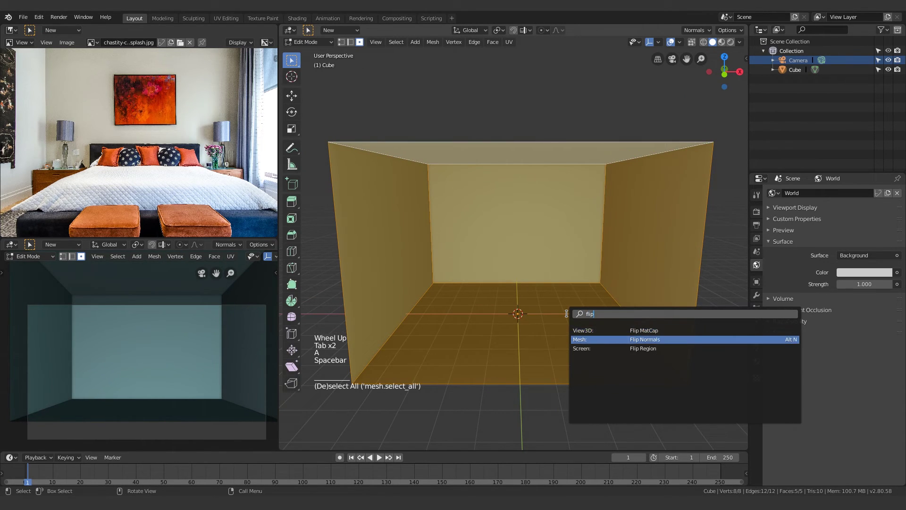
Step: Flip the room box's normals inward and return to Object Mode, viewing the interior walls
key(Tab)
middle_click(524, 298)
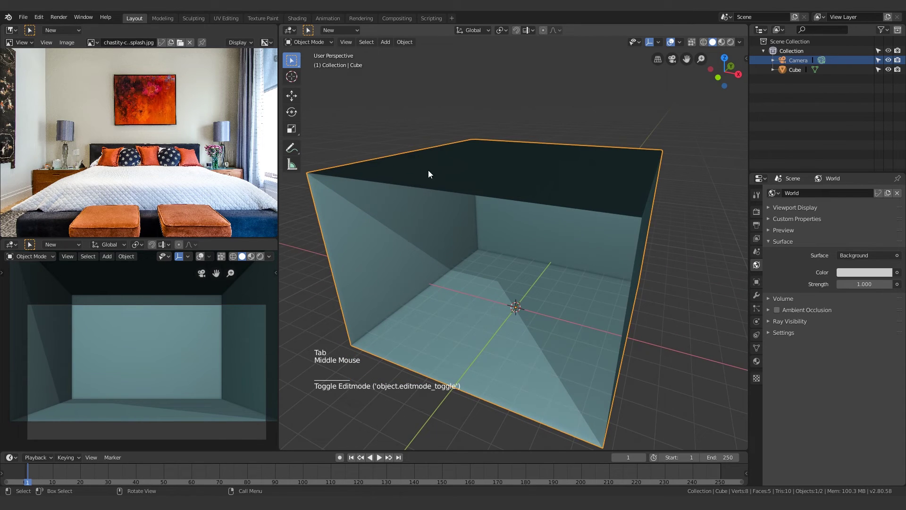
middle_click(559, 341)
scroll(up, 3)
middle_click(577, 323)
middle_click(462, 358)
middle_click(517, 341)
Step: Add a second cube, Cube.001, and scale and move it onto the room floor
key(shift+a)
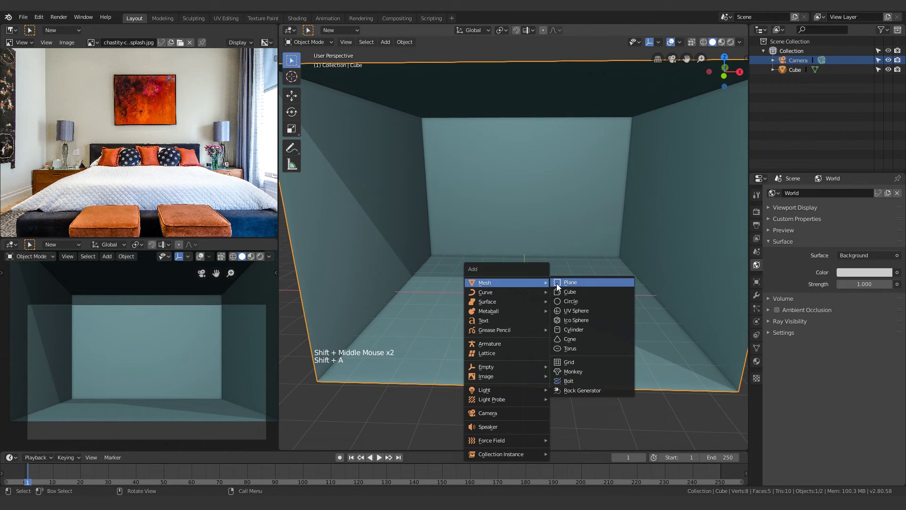
middle_click(564, 318)
scroll(up, 3)
middle_click(521, 287)
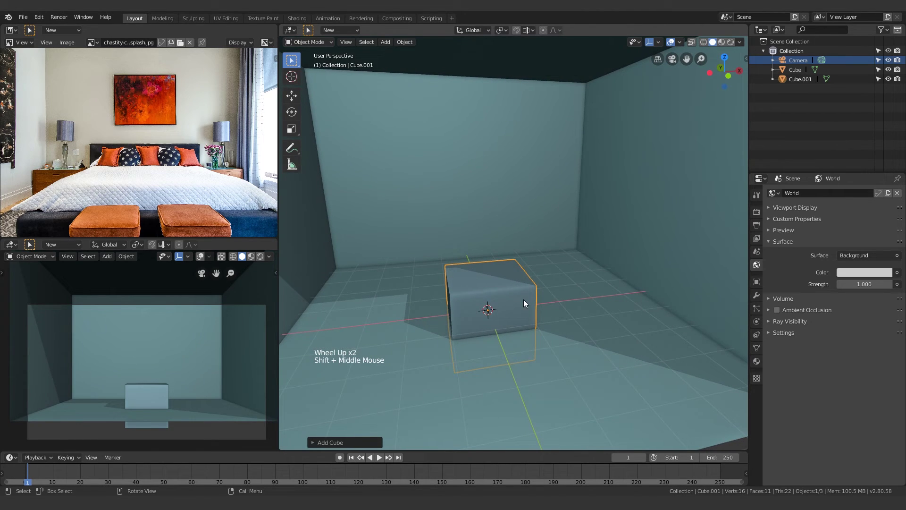
key(s)
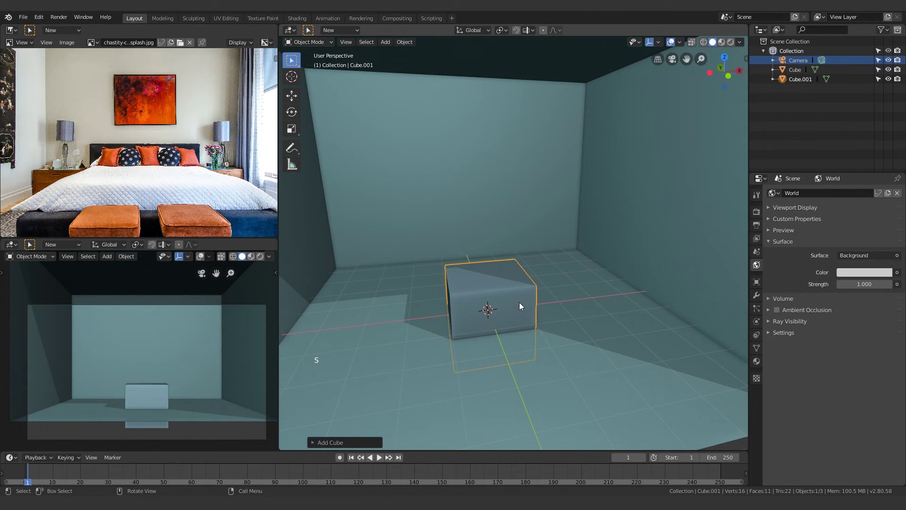
key(g)
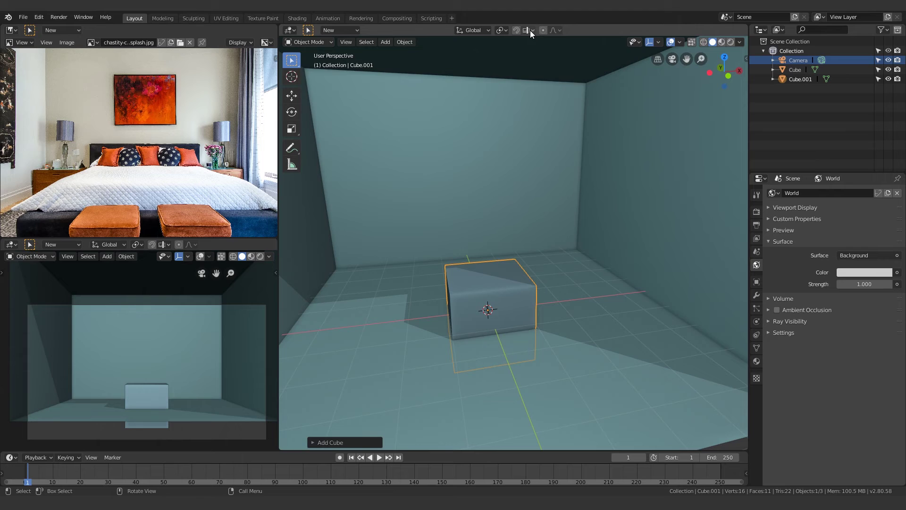
Step: Turn on vertex snapping and slide the second cube into place along Y
click(518, 34)
click(532, 34)
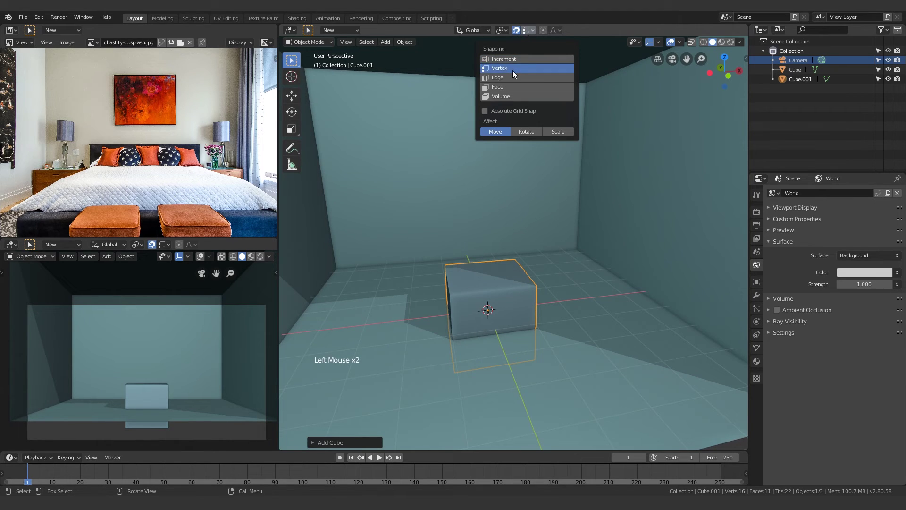
key(g)
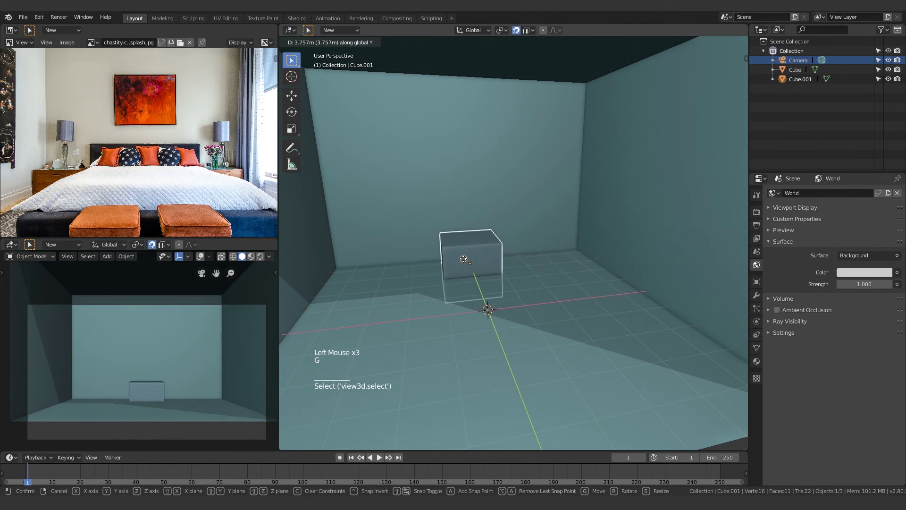
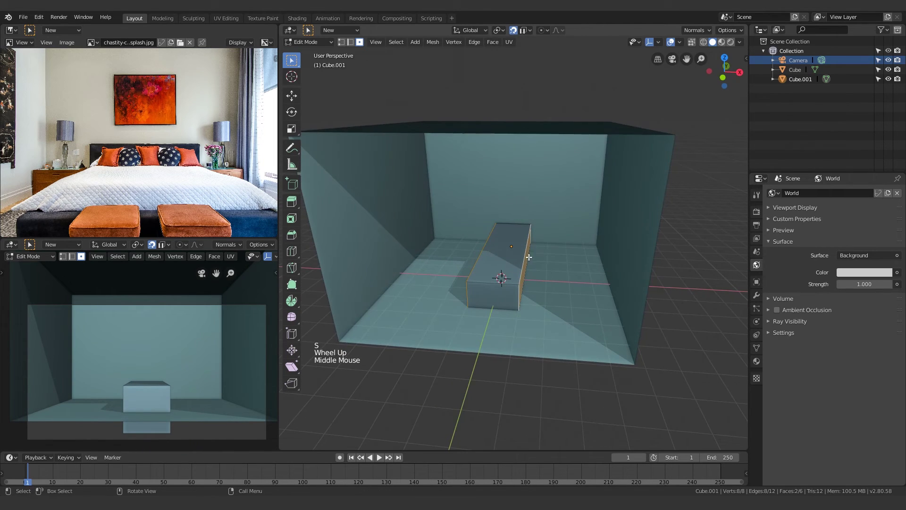
Step: Flatten the cube along Z and pull its faces out along X into a low, wide bed base
key(s)
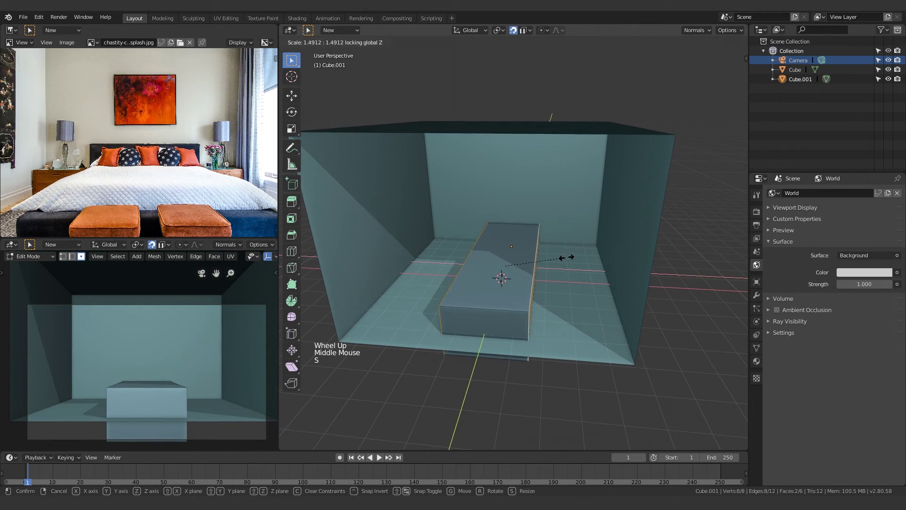
key(Tab)
middle_click(529, 266)
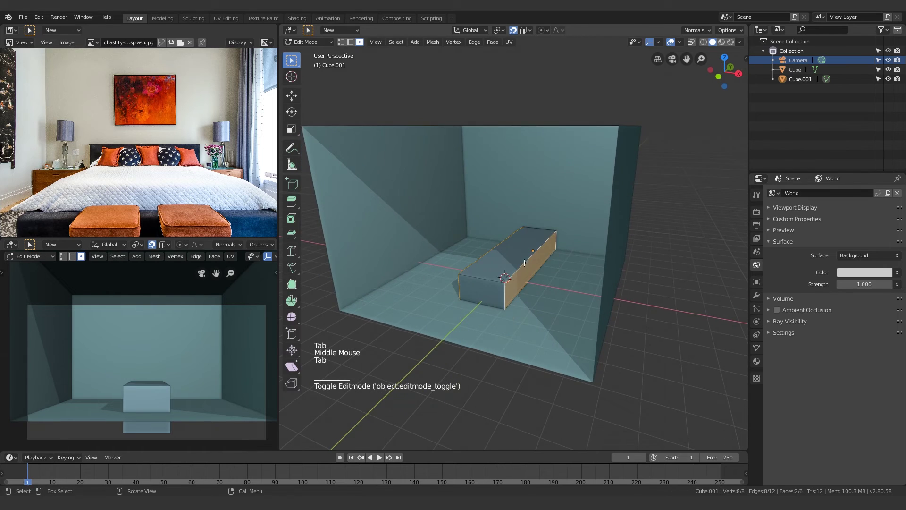
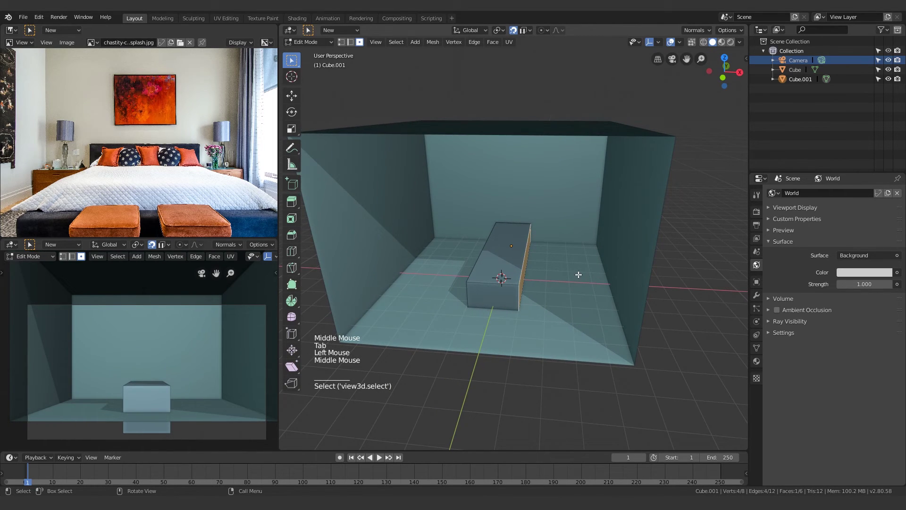
key(g)
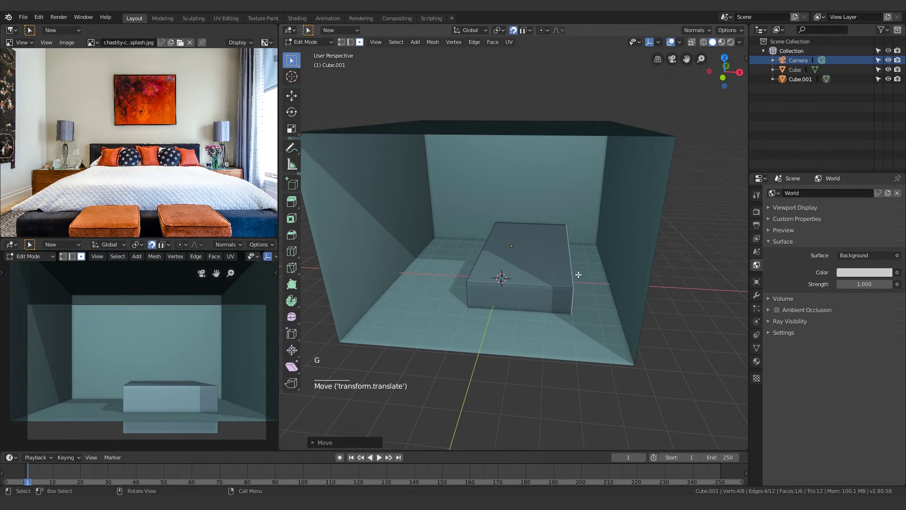
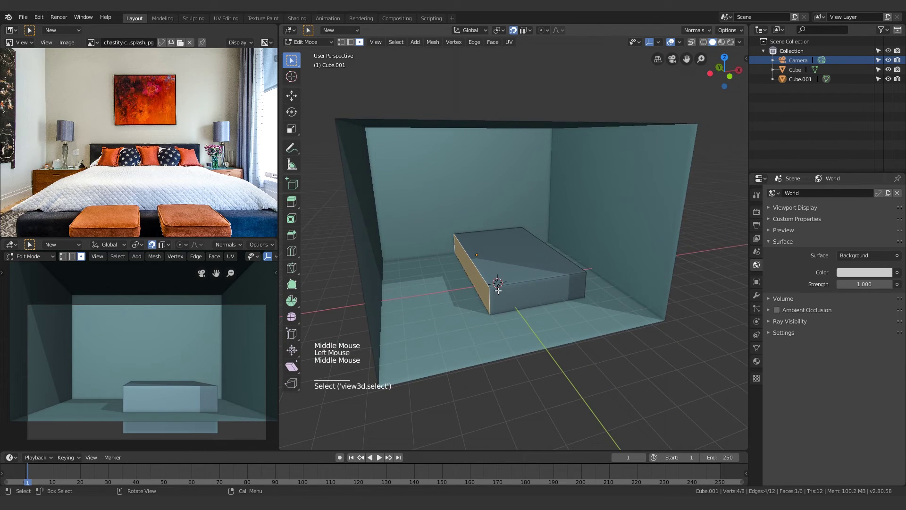
key(g)
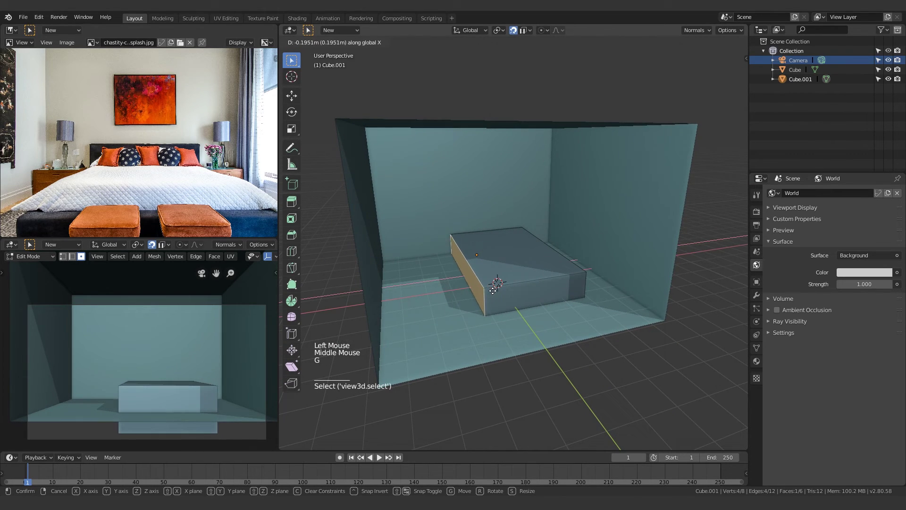
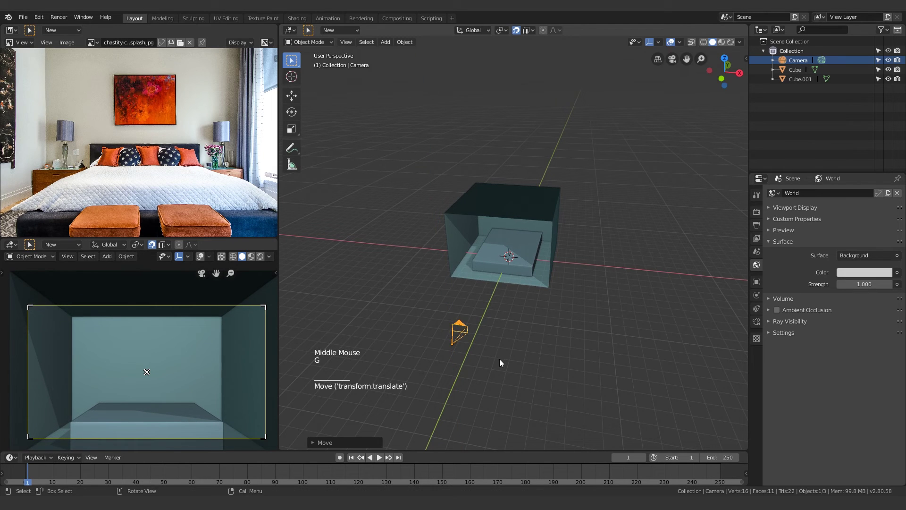
Step: Rotate the camera slightly so it frames the room and bed from a new angle
middle_click(563, 312)
key(r)
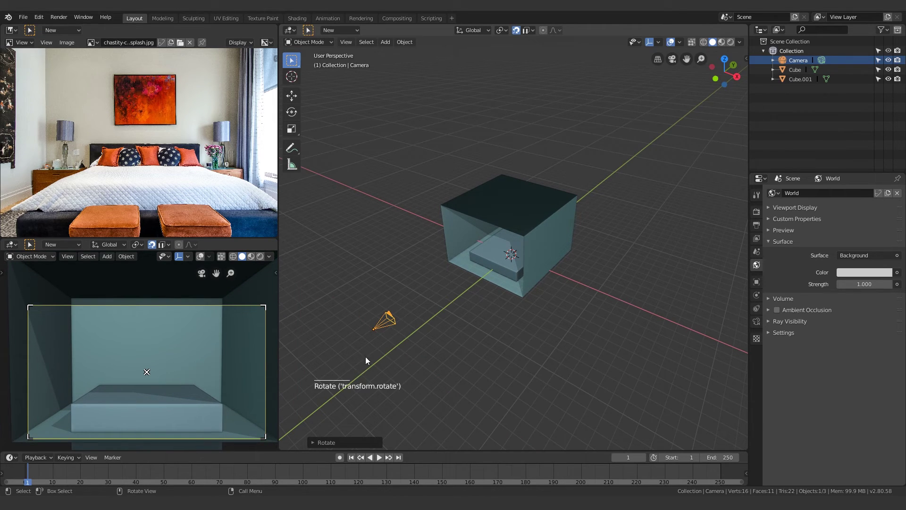
middle_click(516, 319)
scroll(up, 3)
middle_click(534, 291)
Step: Select the room box and bring the view inside it, ready for editing
click(596, 239)
middle_click(627, 252)
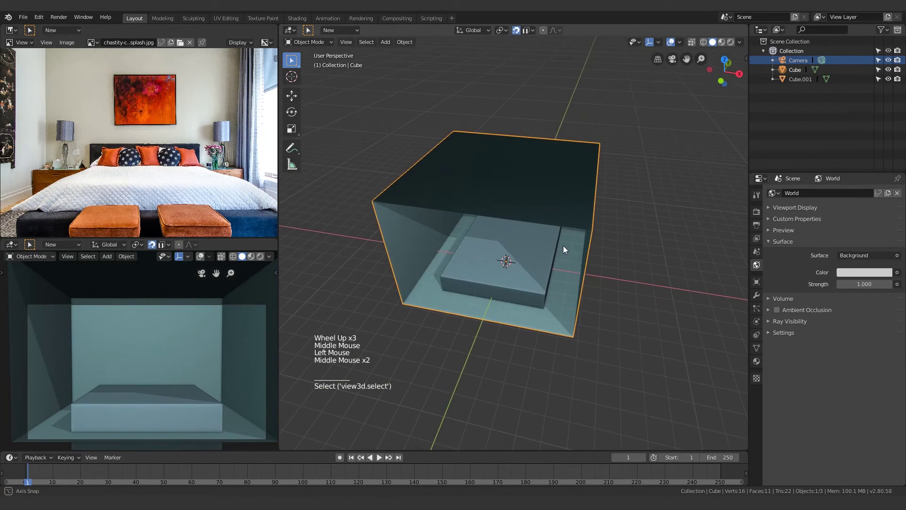
middle_click(616, 233)
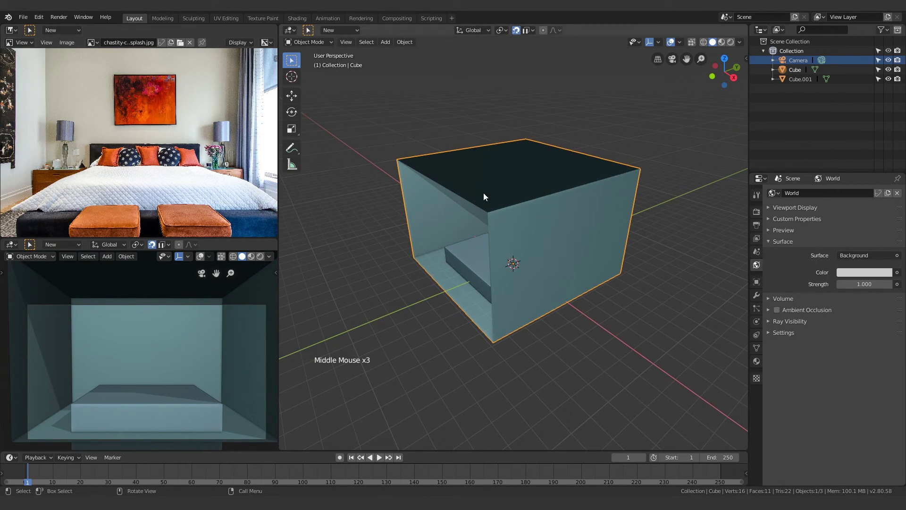
scroll(up, 3)
Step: Loop-cut the right wall, inset a panel and extrude it through to form a window opening
key(Tab)
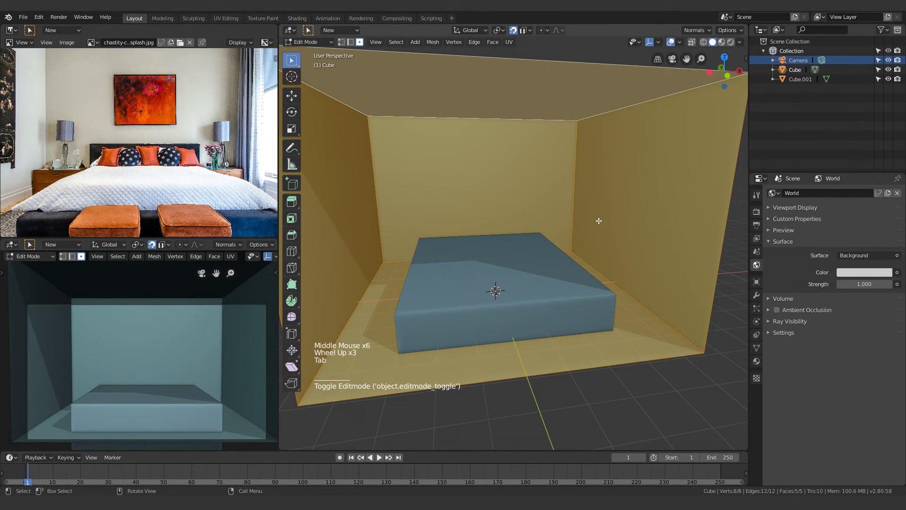
key(alt+a)
key(ctrl+r)
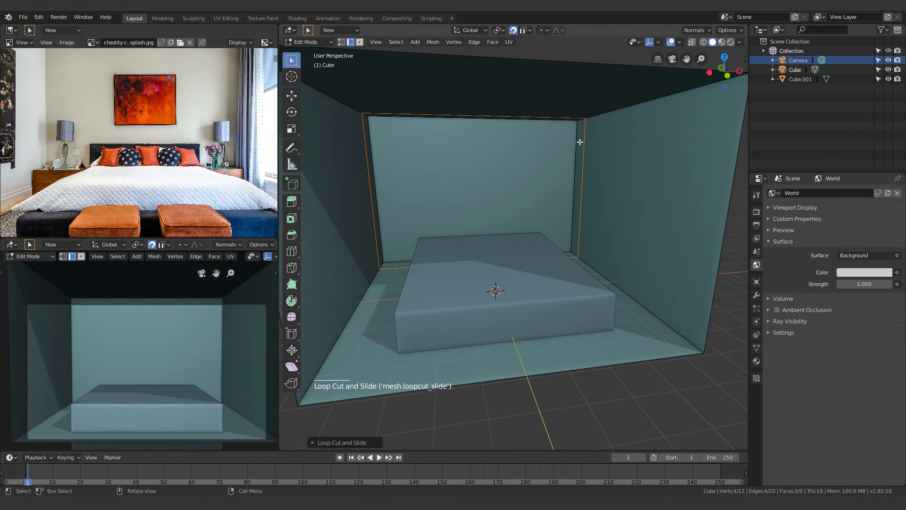
key(ctrl+r)
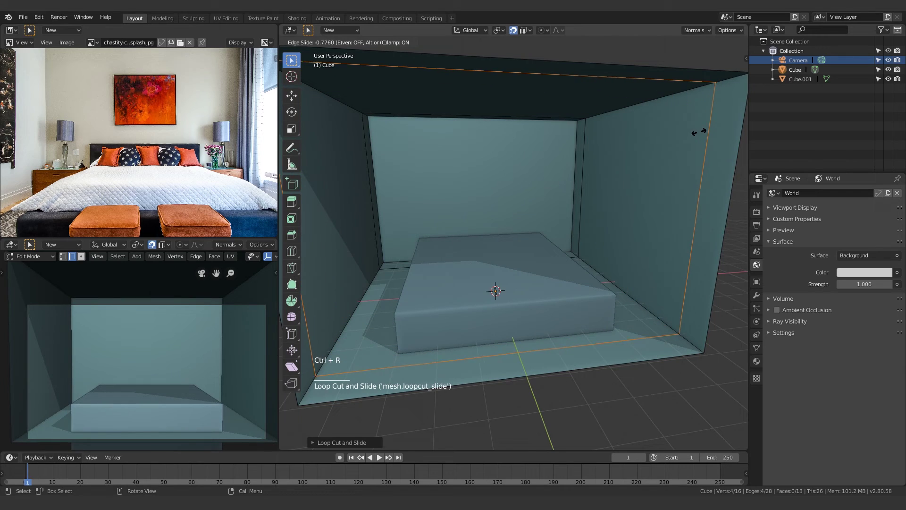
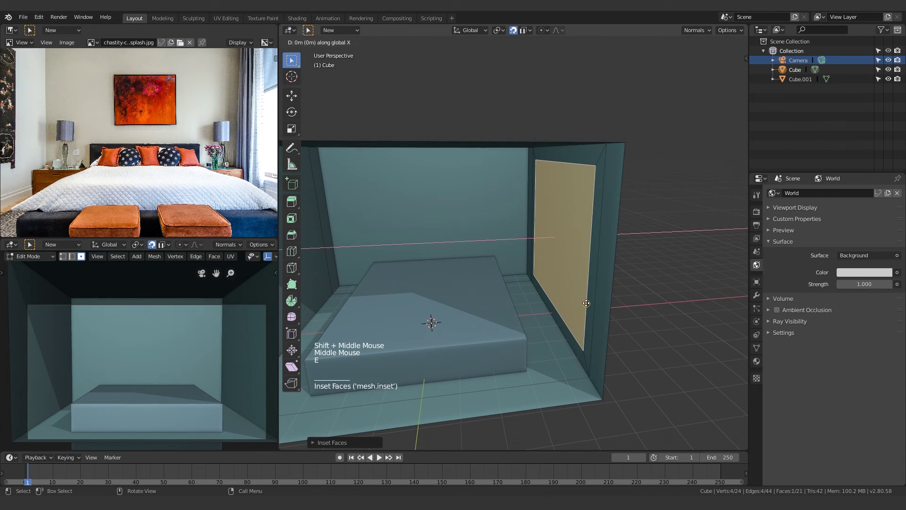
key(x)
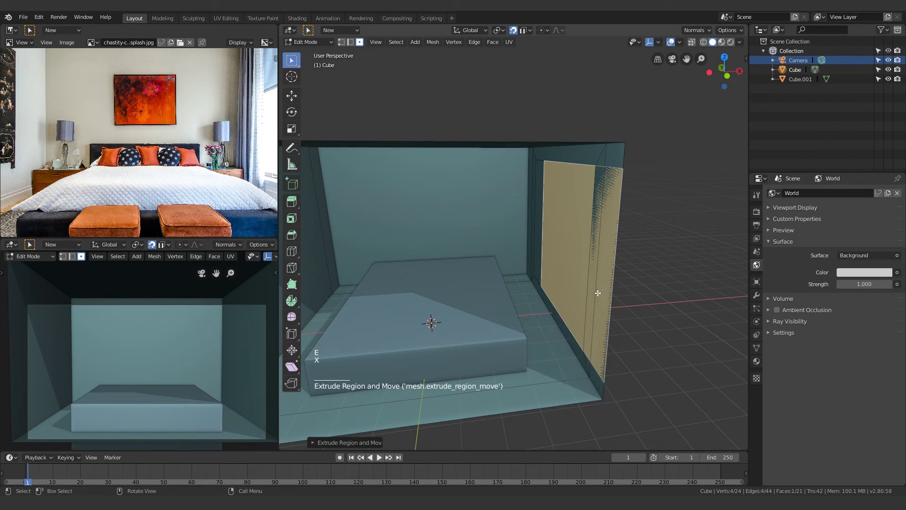
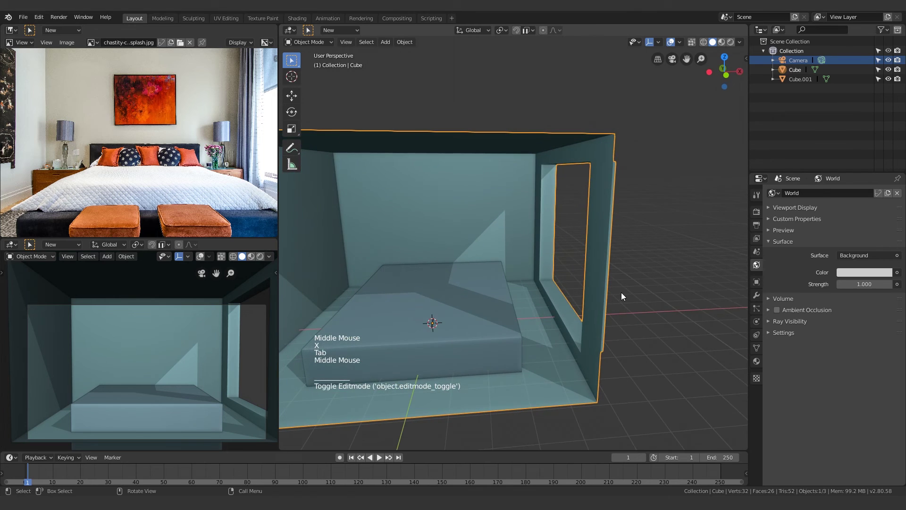
Step: Inspect the finished window hole from inside the room and select the bed block
middle_click(473, 294)
click(650, 229)
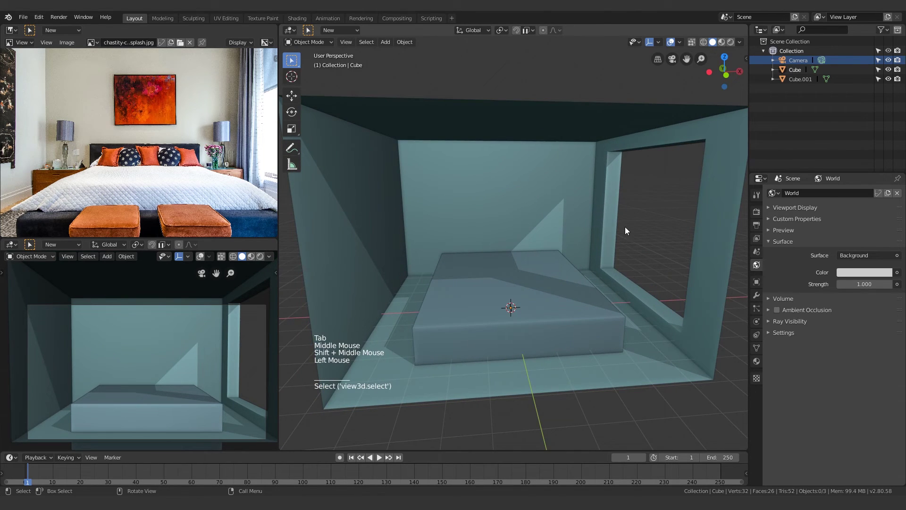
middle_click(674, 212)
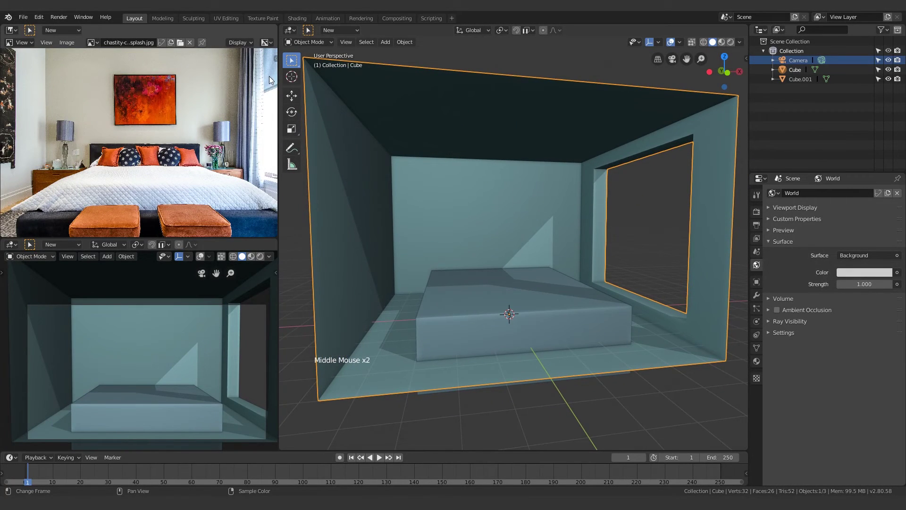
middle_click(624, 206)
middle_click(491, 280)
middle_click(374, 316)
click(517, 267)
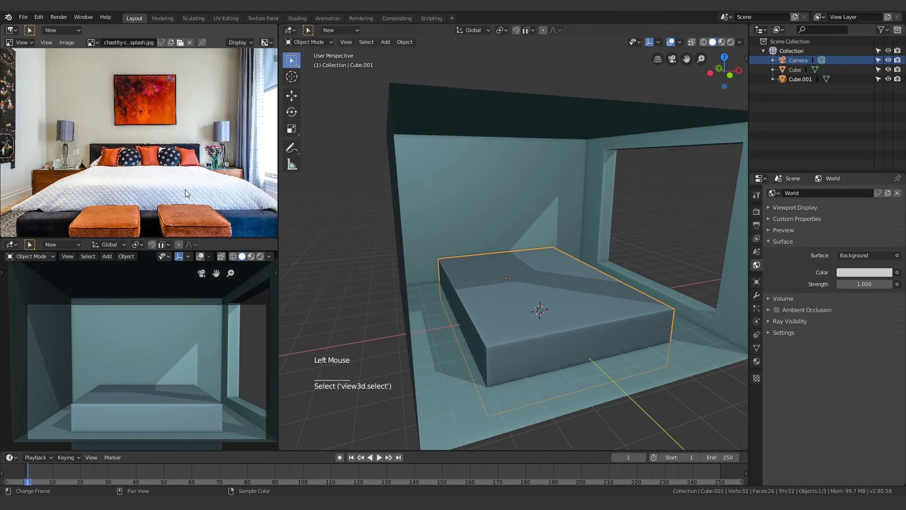
Step: Zoom into the pillows on the reference photo, then zoom back out
scroll(up, 3)
scroll(up, 3)
middle_click(78, 182)
scroll(down, 3)
middle_click(220, 187)
scroll(down, 3)
middle_click(194, 179)
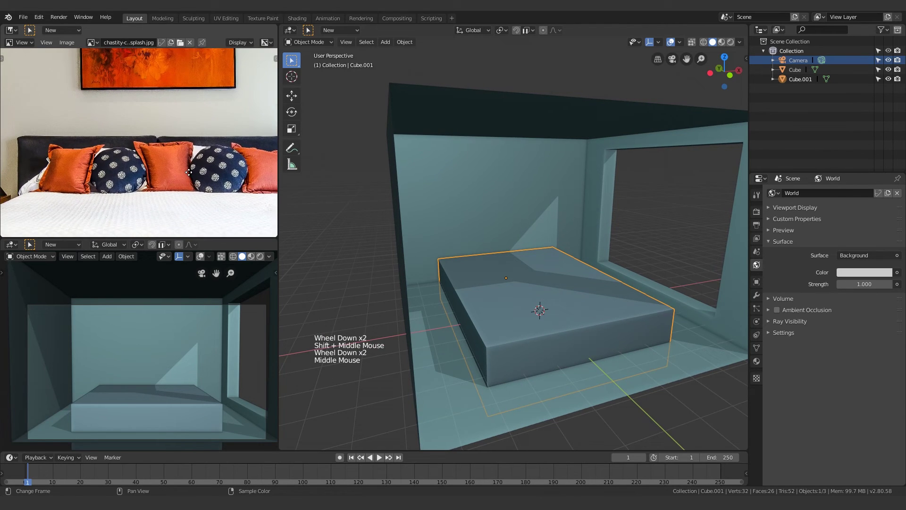
scroll(down, 3)
scroll(down, 3)
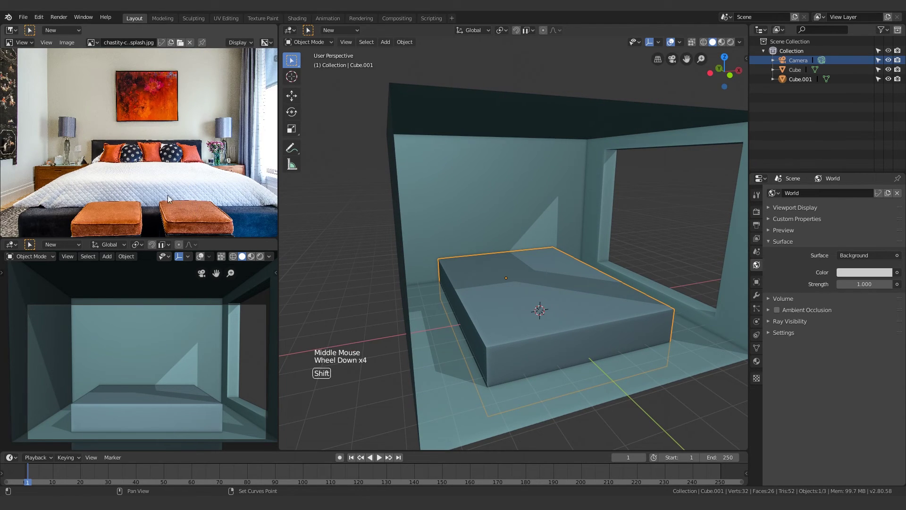
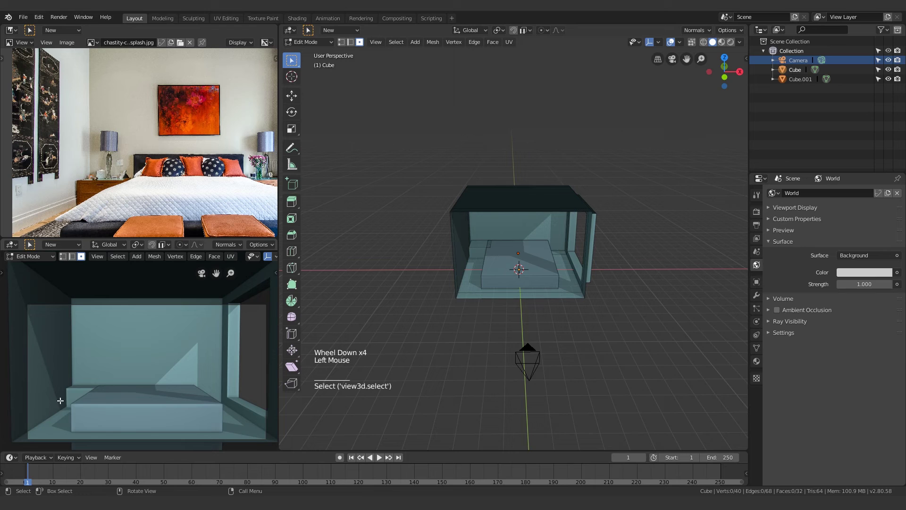
Step: Scale the room box narrower along X and look back into the room
key(Tab)
middle_click(412, 298)
scroll(up, 3)
middle_click(561, 364)
scroll(down, 3)
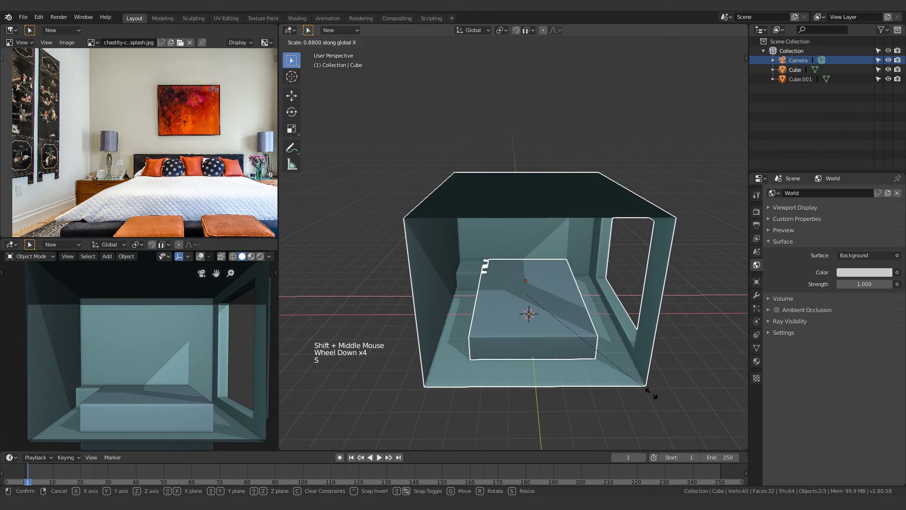
Step: Stretch the bed block along its width, then select the room walls
click(622, 421)
key(s)
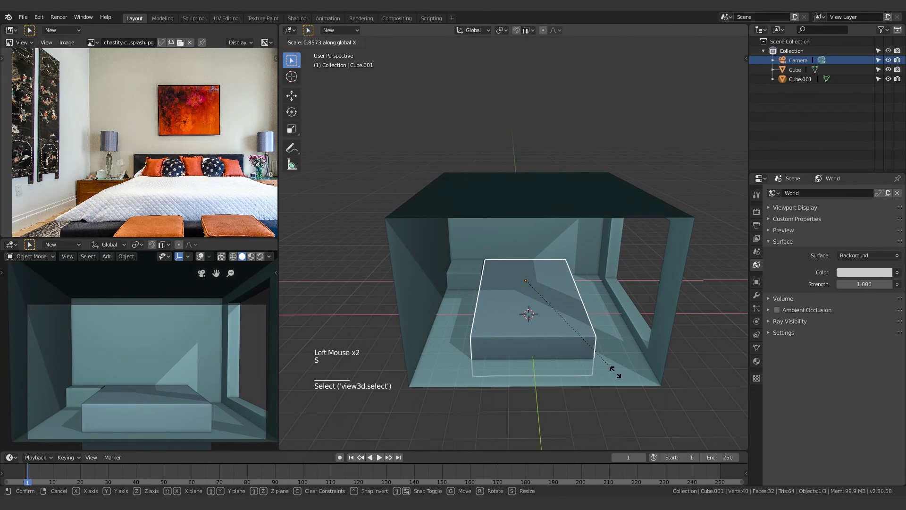
click(532, 423)
scroll(up, 3)
middle_click(428, 309)
scroll(up, 3)
click(472, 288)
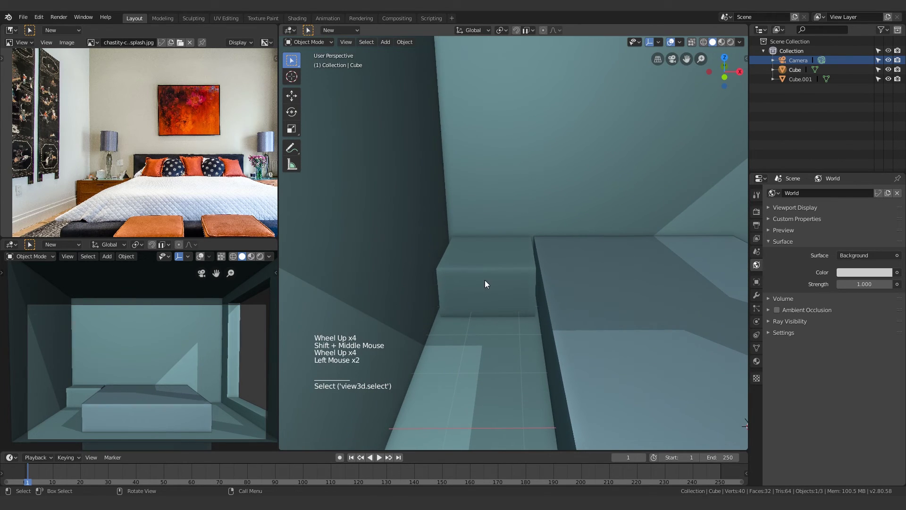
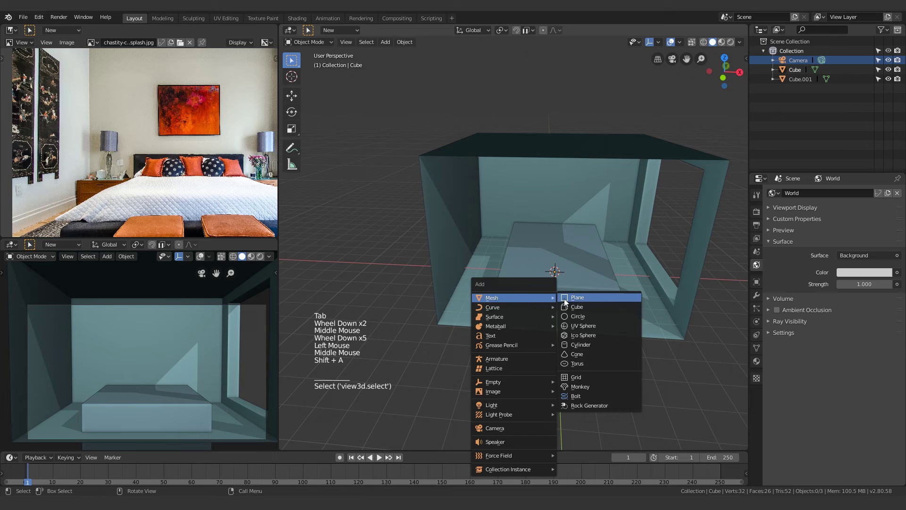
Step: Add a third cube, Cube.002, and move it beside the head of the bed
middle_click(576, 324)
scroll(up, 3)
key(g)
middle_click(459, 404)
key(g)
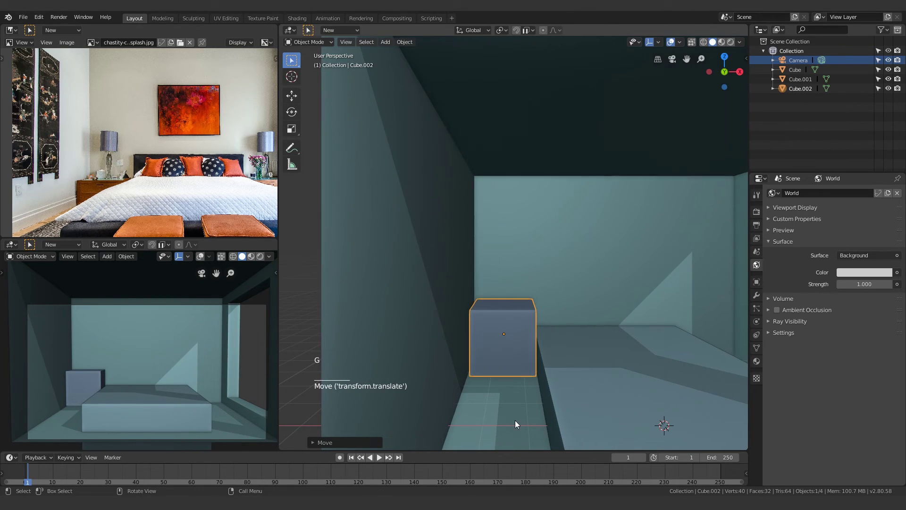
Step: Flatten the new box along Z and set it in place at the bed's left end
middle_click(530, 403)
scroll(up, 3)
middle_click(507, 308)
key(s)
key(g)
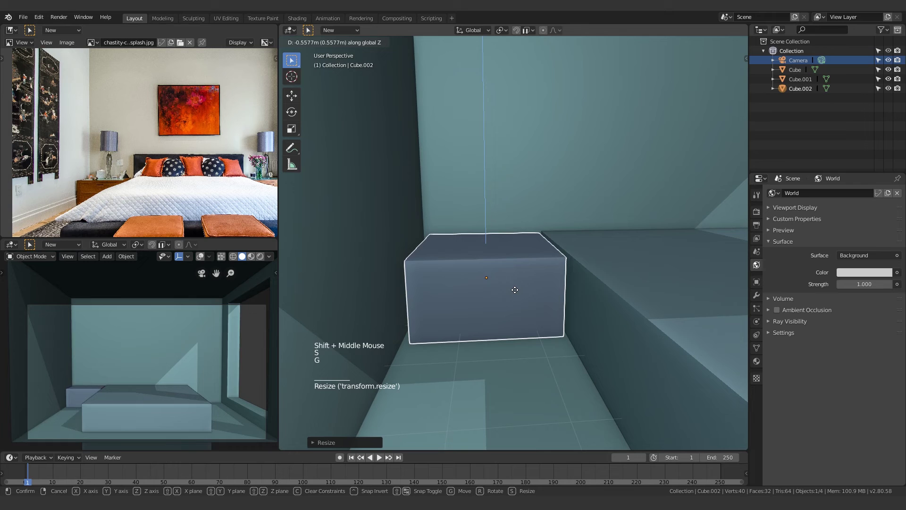
middle_click(515, 304)
key(g)
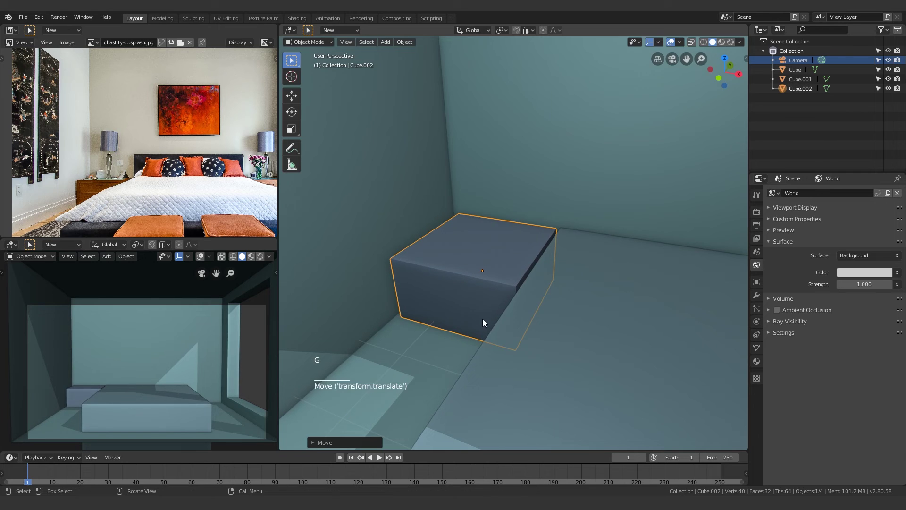
Step: Orbit back out and pan the reference photo toward the window side
middle_click(492, 341)
scroll(down, 3)
middle_click(516, 331)
click(470, 411)
middle_click(651, 366)
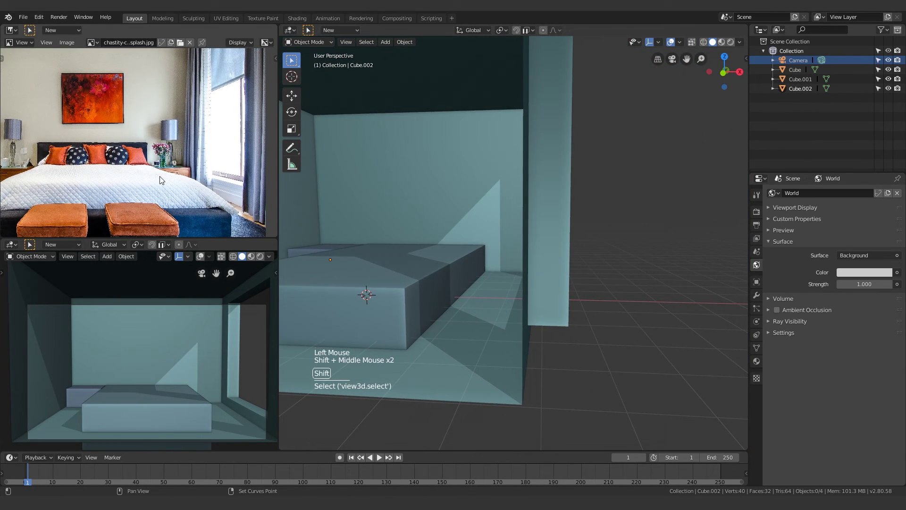
Step: Duplicate the left box across along X to the right end of the bed as Cube.003
middle_click(427, 257)
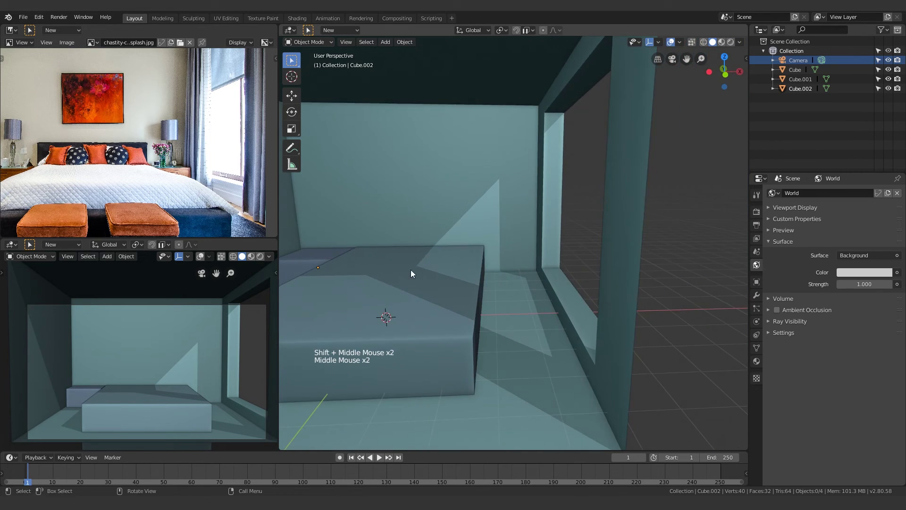
middle_click(363, 271)
click(454, 273)
middle_click(618, 283)
key(shift+d)
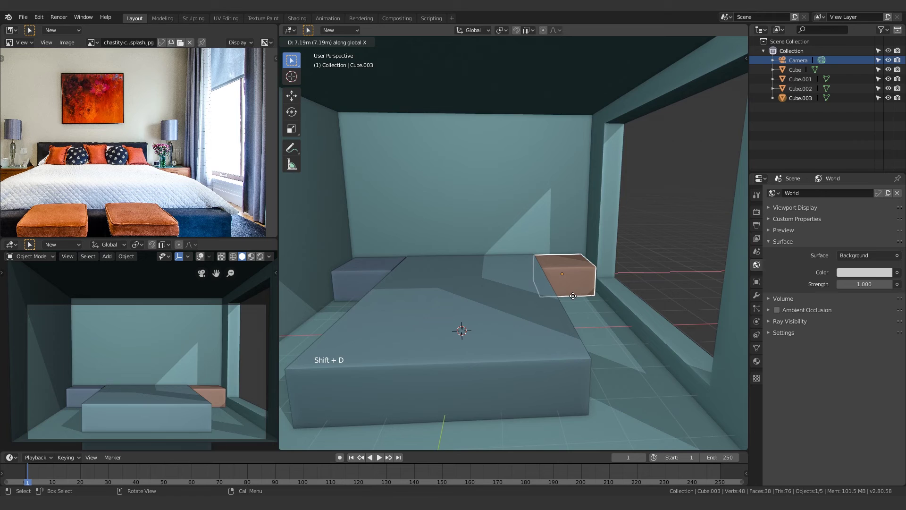
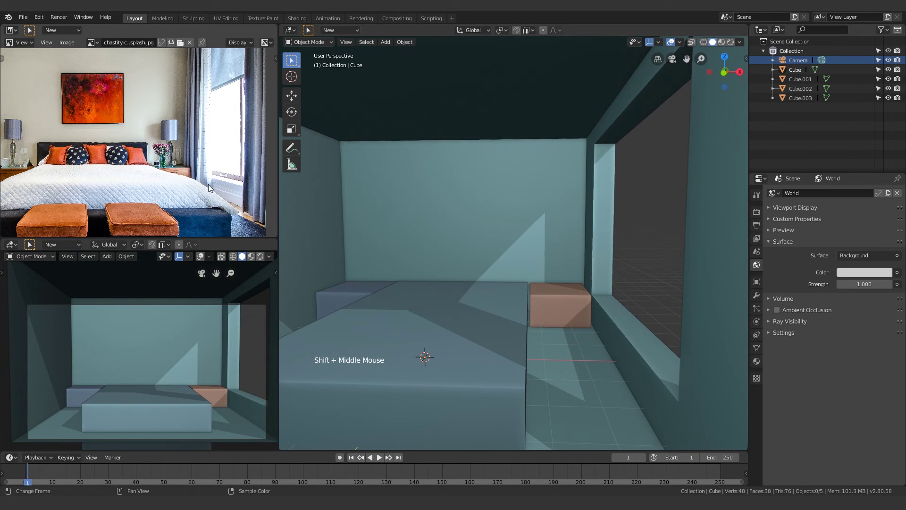
Step: Slide the right-hand box sideways into its mirrored position and confirm it
scroll(up, 3)
middle_click(607, 330)
scroll(down, 3)
scroll(up, 3)
click(560, 319)
key(g)
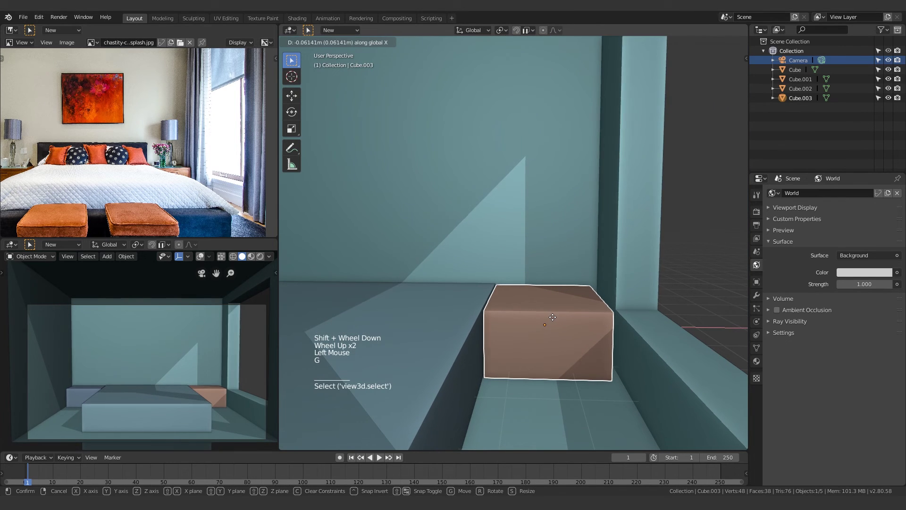
scroll(down, 3)
middle_click(381, 345)
click(476, 389)
middle_click(613, 287)
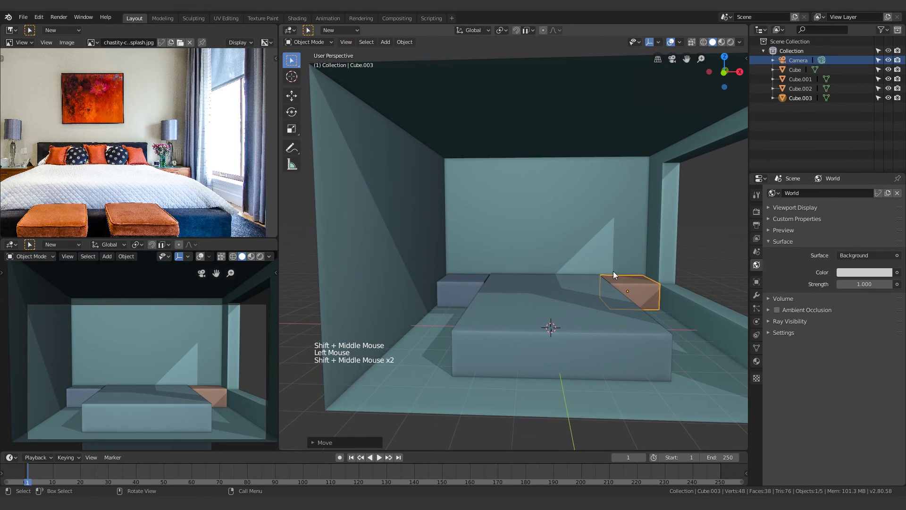
middle_click(561, 287)
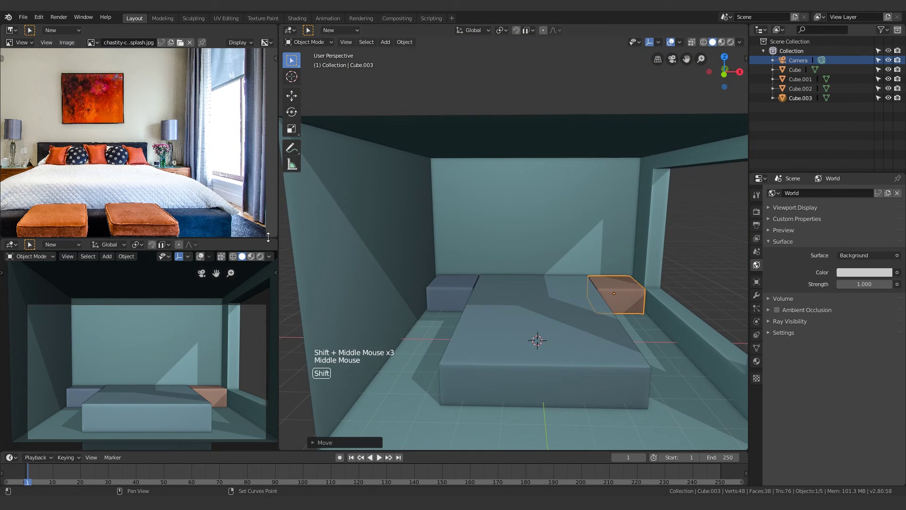
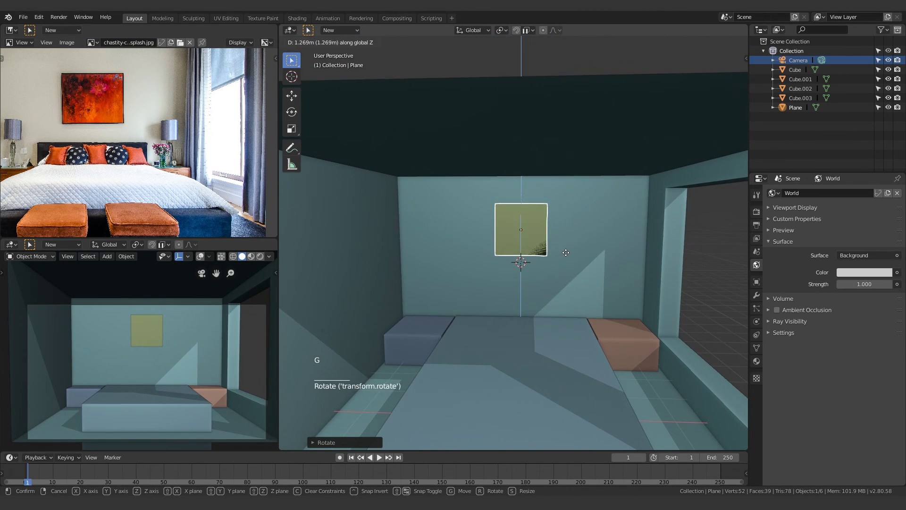
Step: Widen the upright painting panel along Y above the bed
key(s)
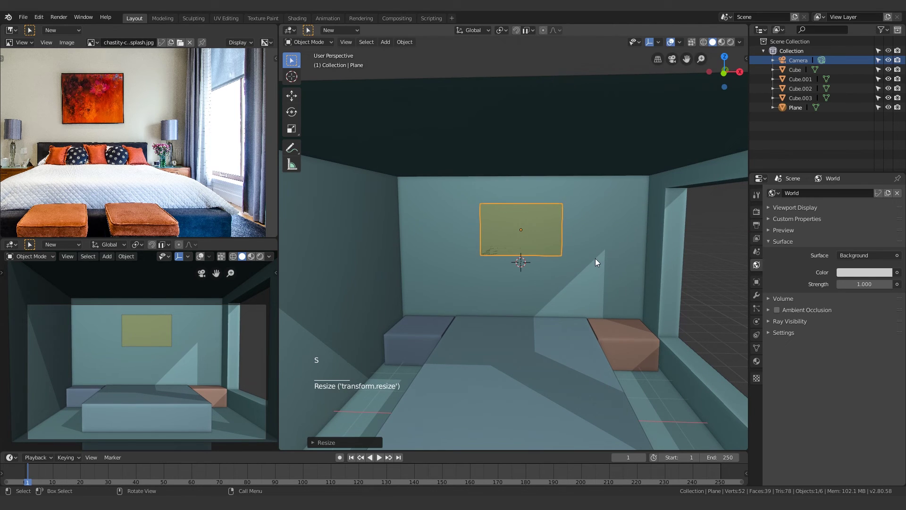
middle_click(600, 260)
scroll(up, 3)
key(g)
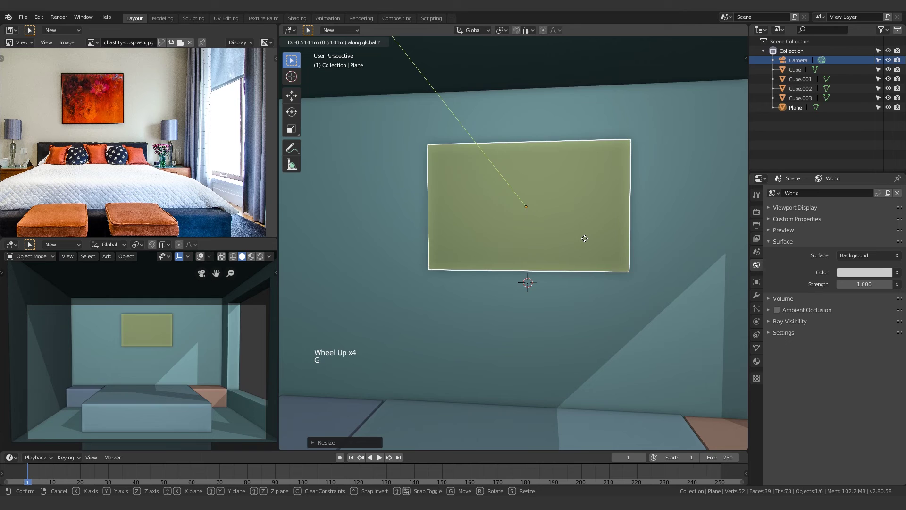
middle_click(596, 253)
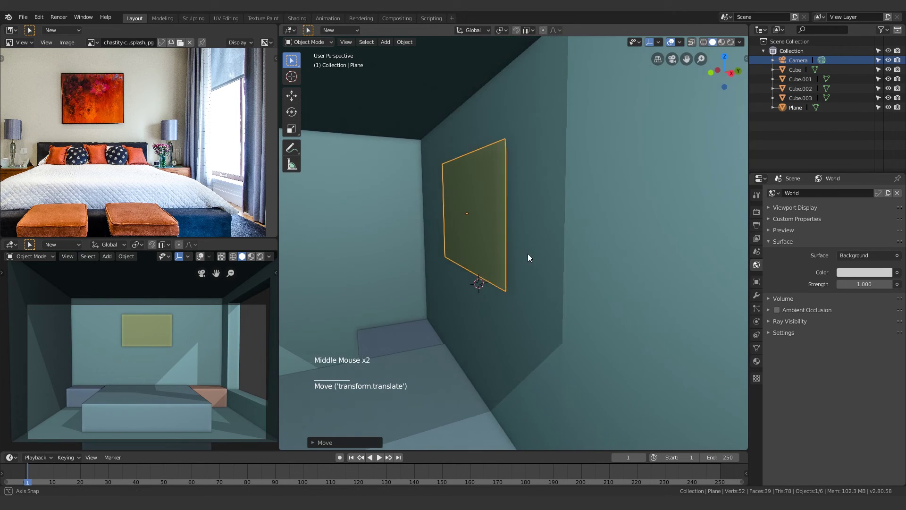
scroll(up, 3)
Step: Extrude the panel slightly for depth and push it front-to-back against the back wall
key(Tab)
scroll(up, 3)
key(a)
key(e)
key(Tab)
scroll(down, 3)
middle_click(549, 273)
key(g)
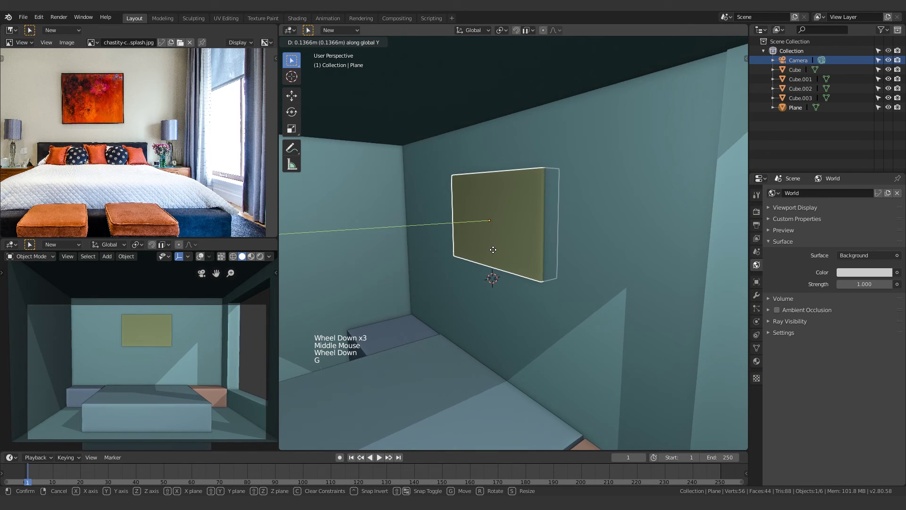
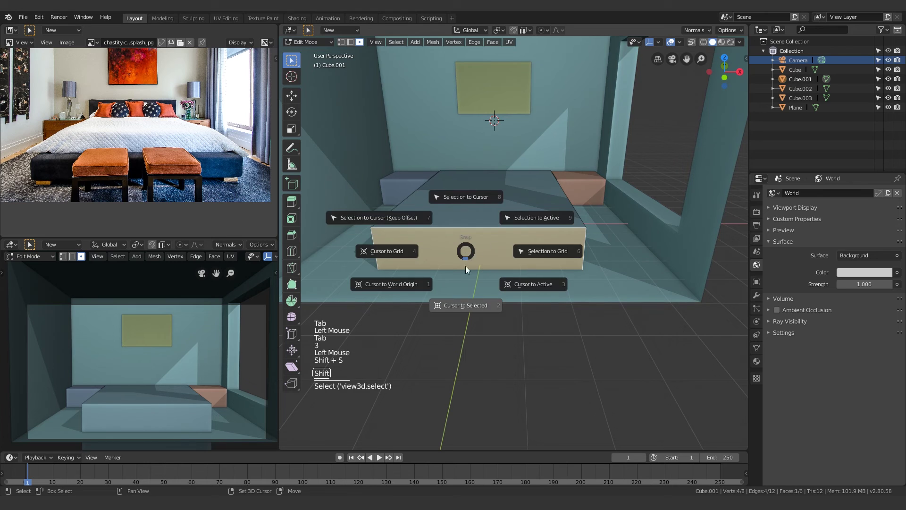
Step: Set the 3D cursor to the front of the bed so new objects appear there
key(Tab)
middle_click(476, 330)
click(479, 329)
middle_click(479, 315)
middle_click(478, 327)
middle_click(483, 301)
Step: Add a cube, Cube.004, at the foot of the bed and shrink it into a small block
key(shift+a)
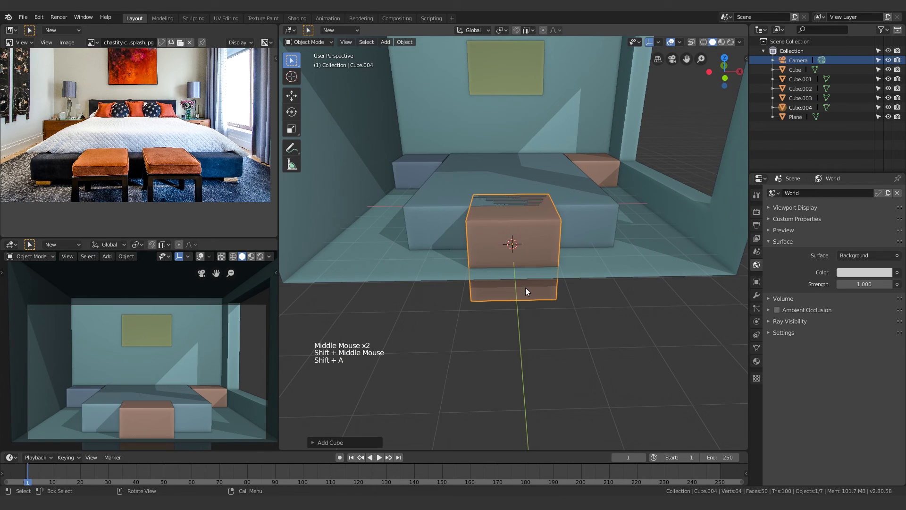
middle_click(504, 279)
middle_click(483, 295)
key(g)
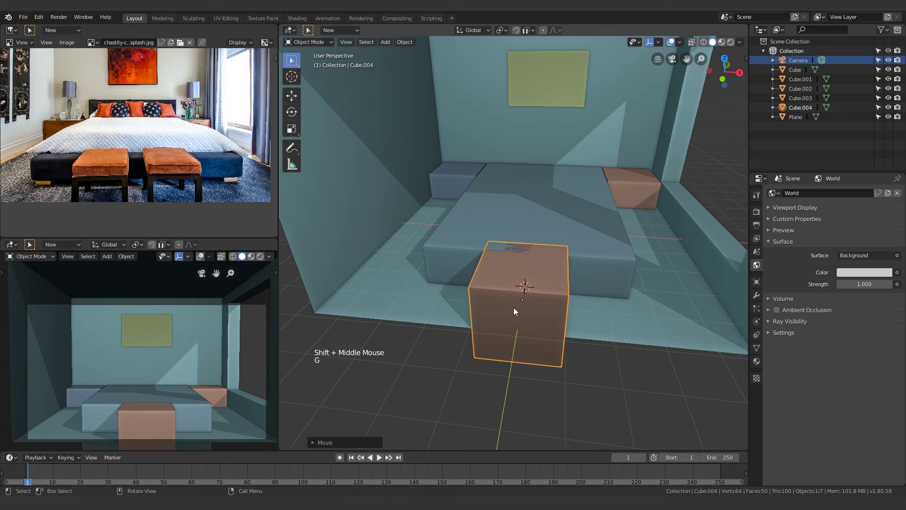
key(s)
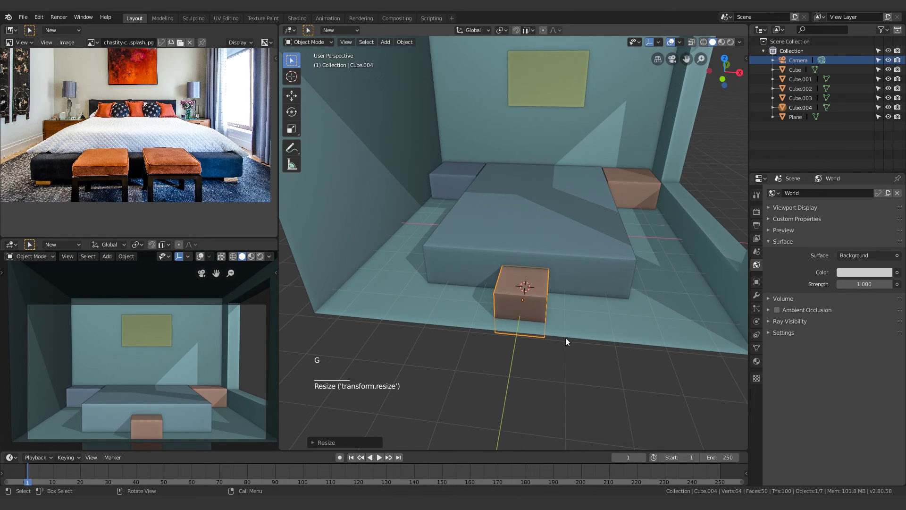
middle_click(552, 335)
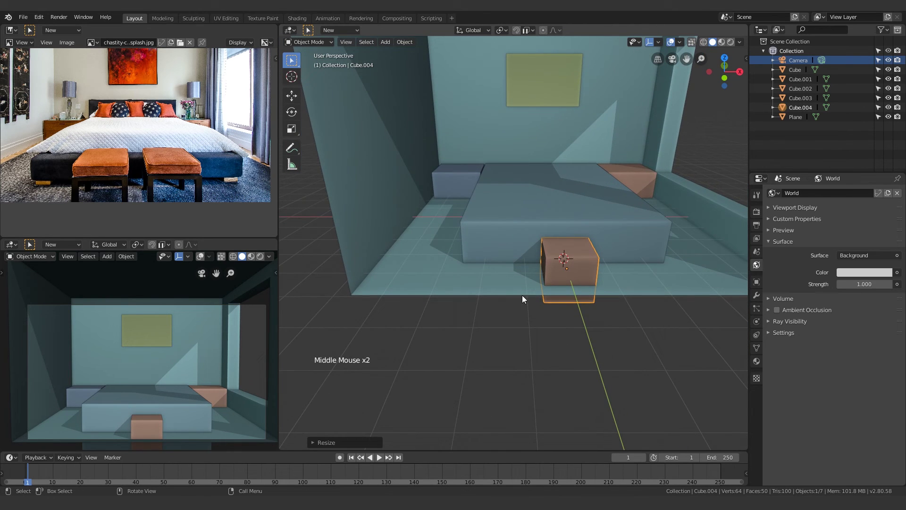
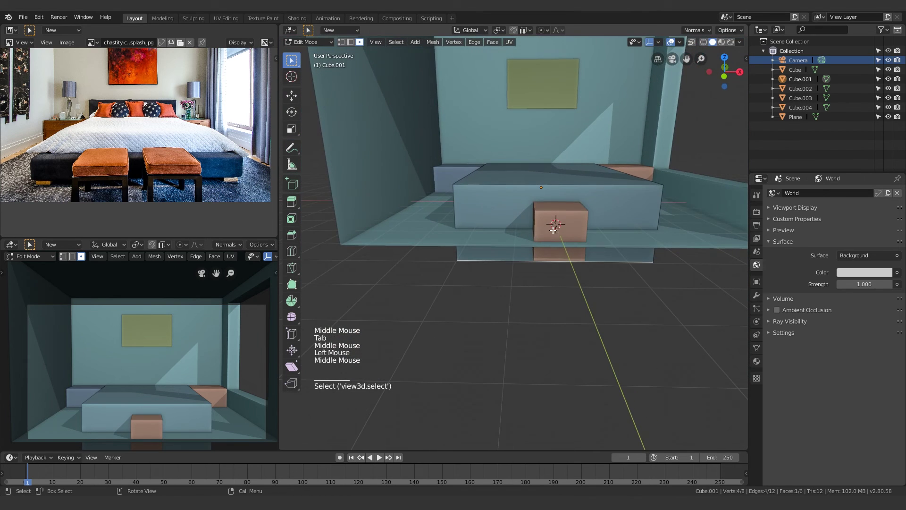
Step: Adjust part of the bed vertically and review it from a few angles
key(g)
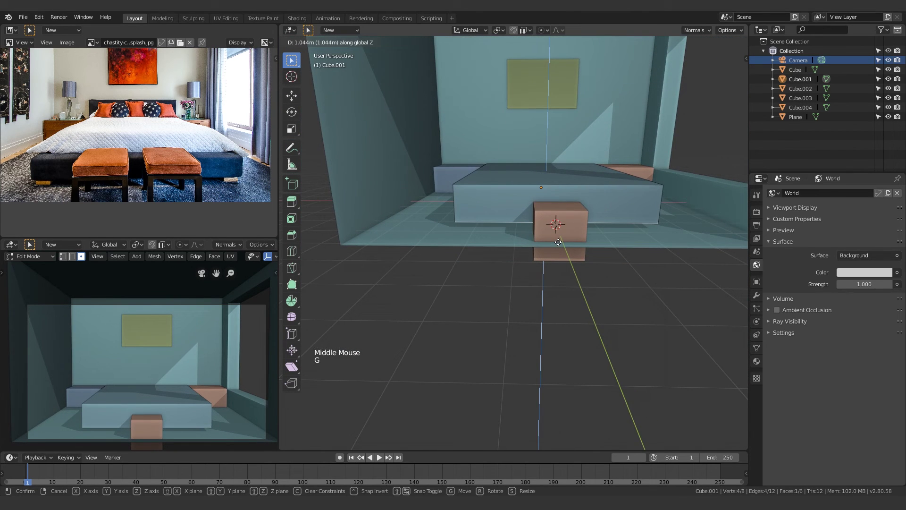
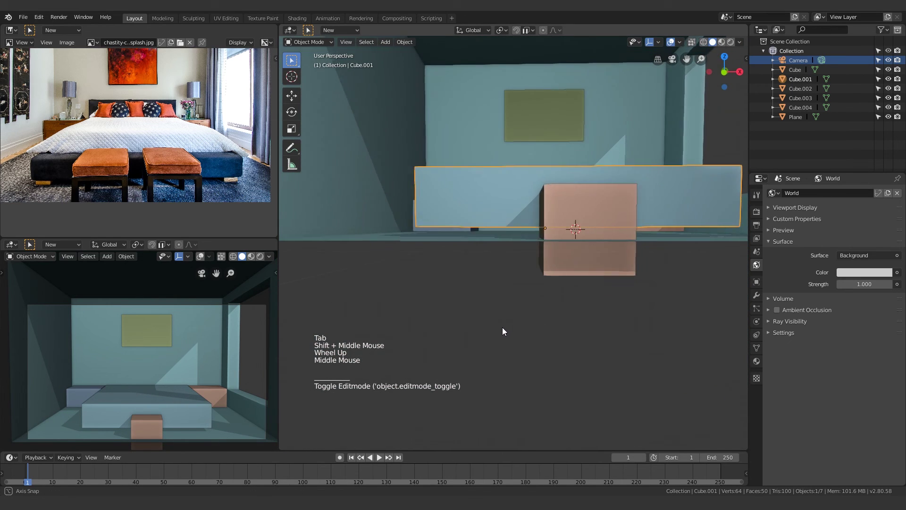
scroll(down, 3)
click(581, 352)
middle_click(582, 332)
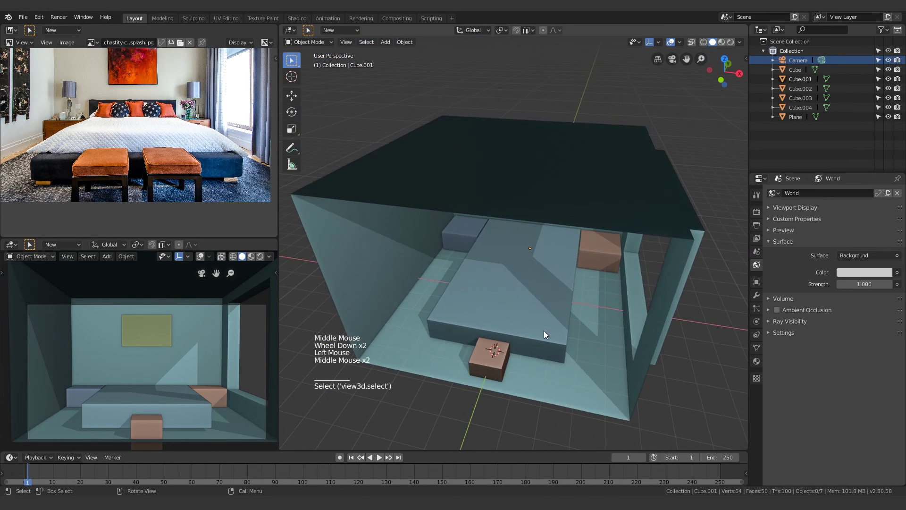
middle_click(503, 335)
Step: Slide the foot-of-bed box along X toward the left, off centre
click(562, 309)
middle_click(569, 325)
middle_click(557, 333)
scroll(up, 3)
key(g)
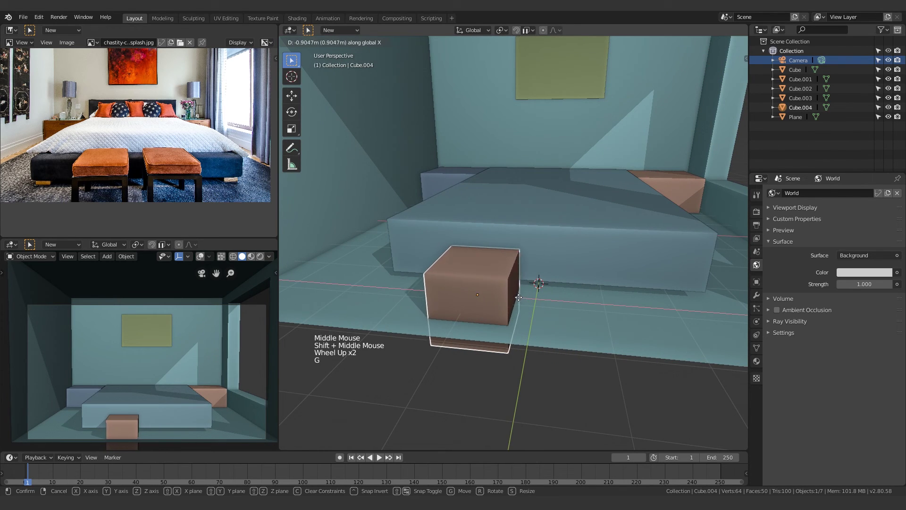
middle_click(511, 343)
middle_click(509, 322)
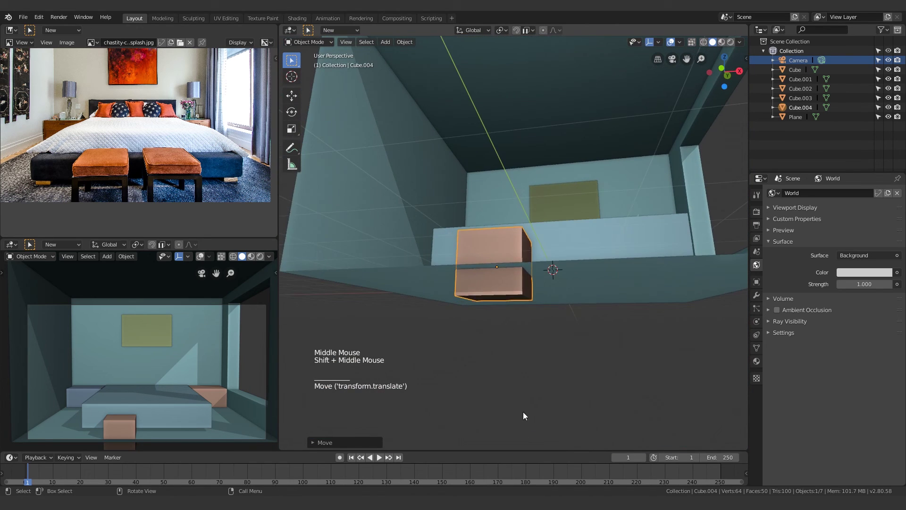
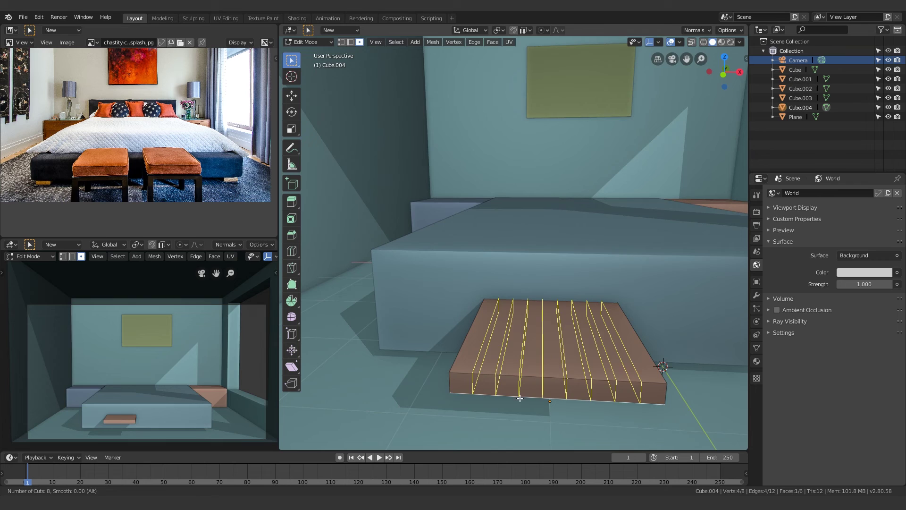
Step: Finish the legged stool with loop cuts, place its duplicate Cube.005 beside it, and view both through the camera
key(ctrl+r)
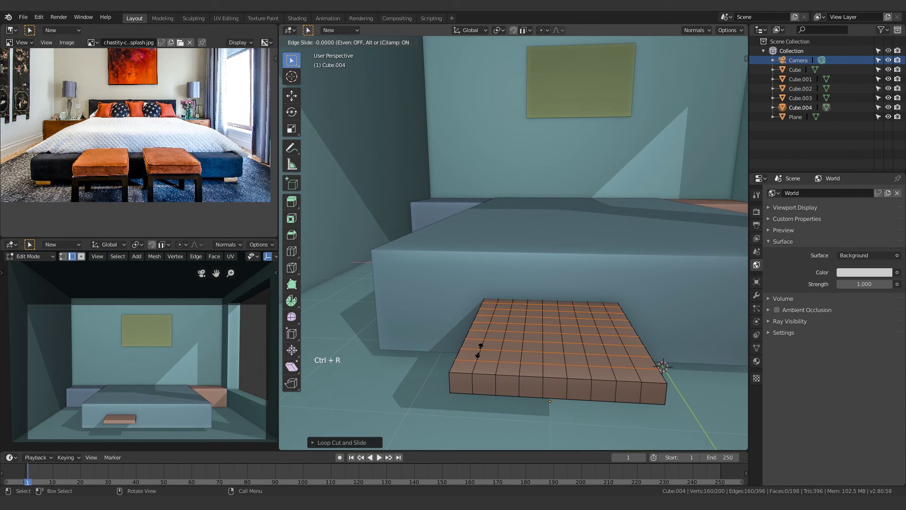
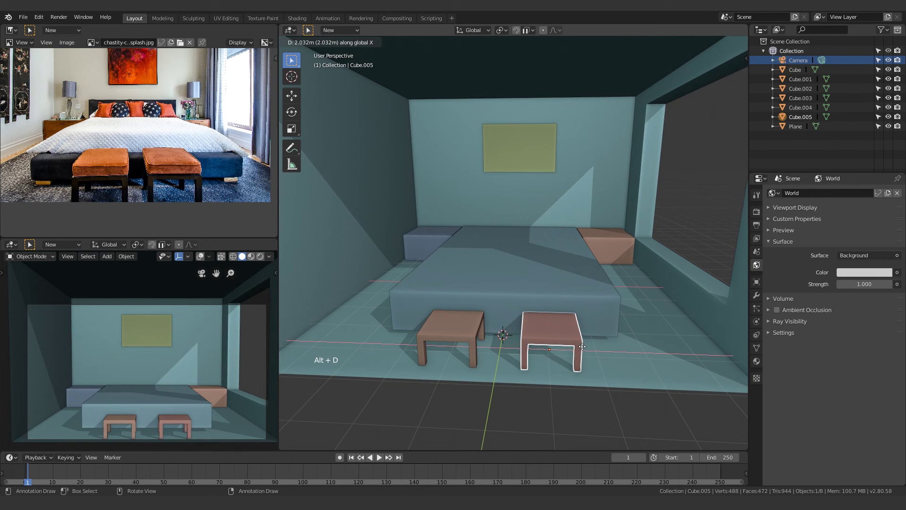
middle_click(574, 366)
click(578, 392)
key(KP_0)
scroll(up, 3)
scroll(up, 3)
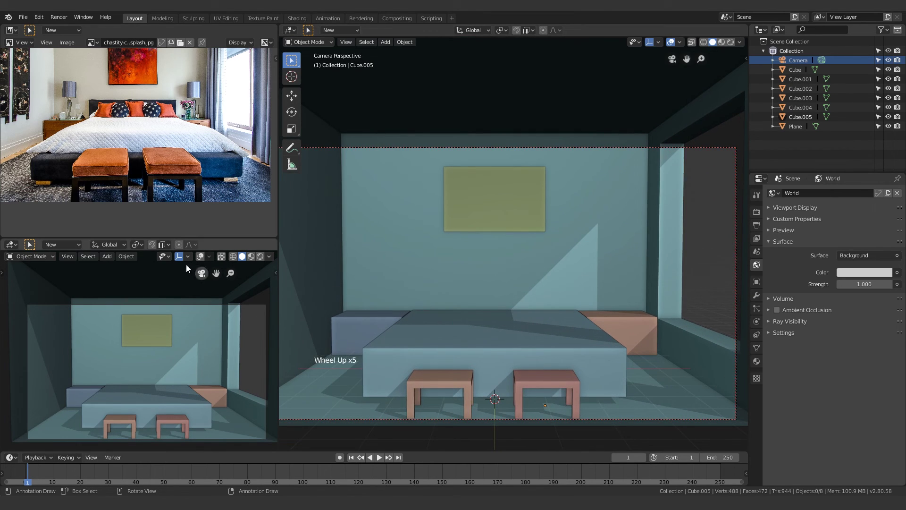
scroll(down, 3)
middle_click(434, 214)
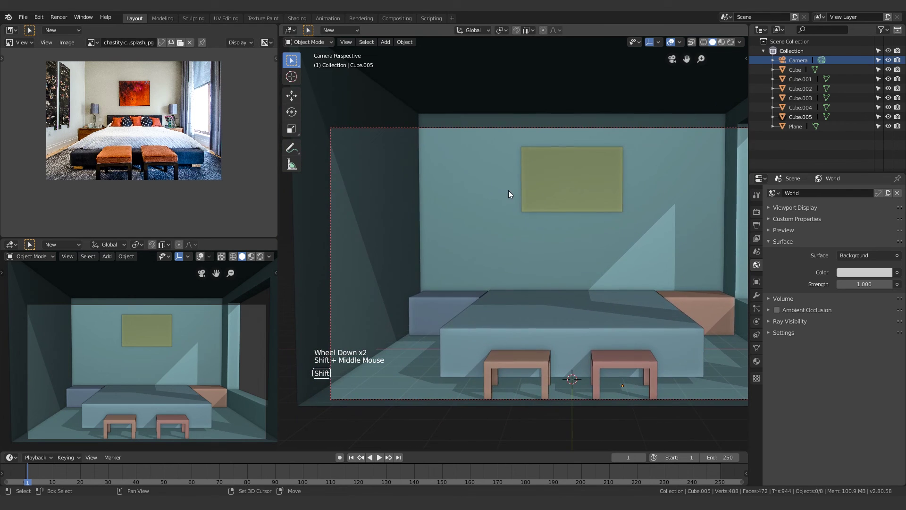
click(374, 185)
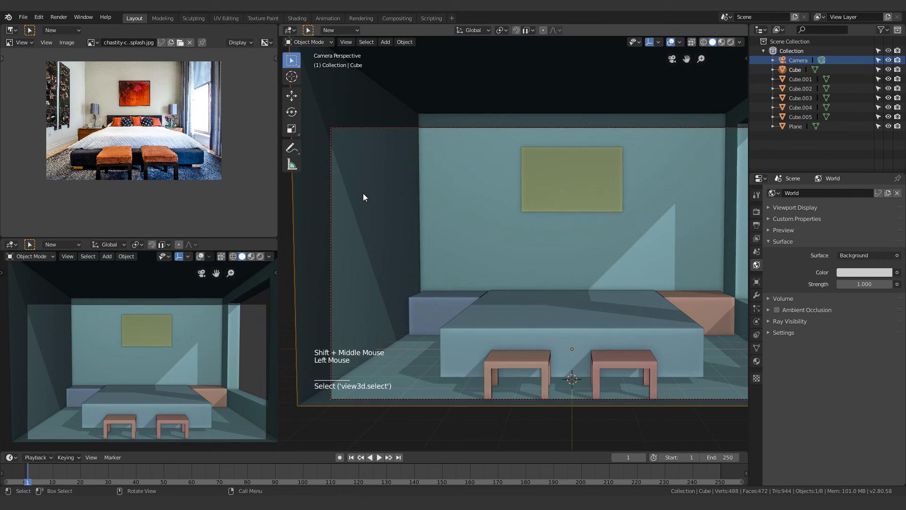
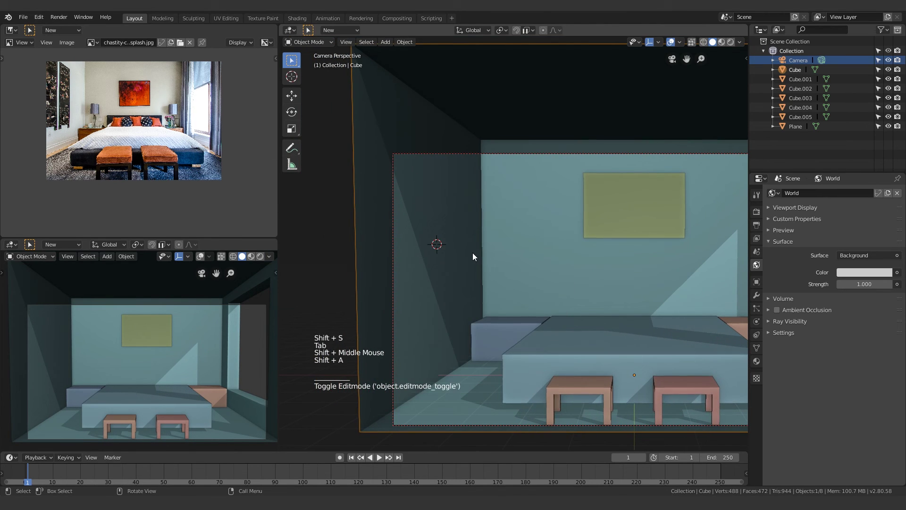
key(shift+a)
Step: Add a plane and rotate it upright against the left wall of the room
middle_click(492, 263)
scroll(up, 3)
middle_click(413, 245)
scroll(down, 3)
key(r)
middle_click(539, 256)
middle_click(477, 236)
key(x)
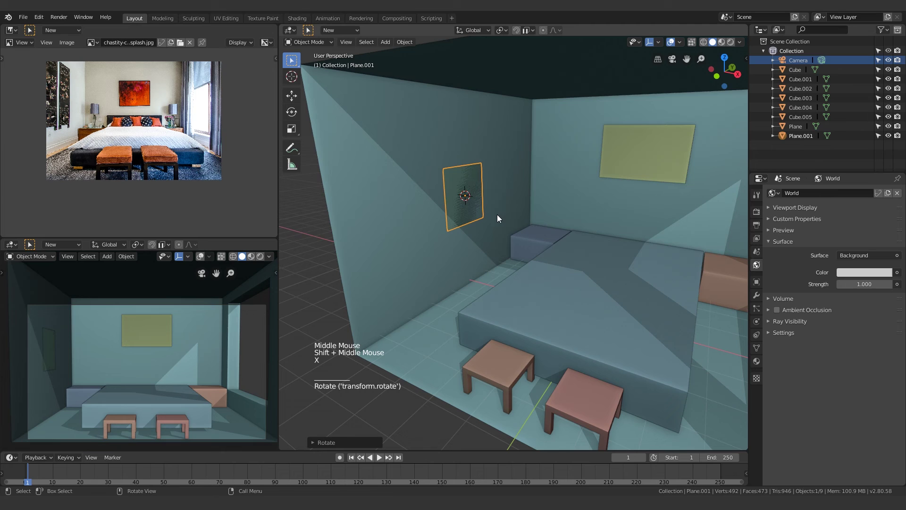
click(673, 166)
Step: Duplicate the plane as Plane.001, snap it to the cursor, turn it along the wall and raise it
key(shift+d)
key(shift+s)
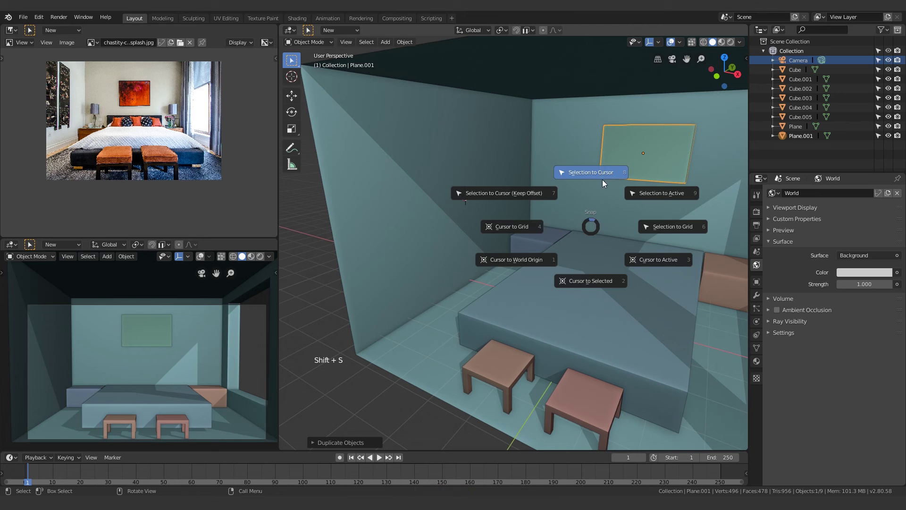
middle_click(468, 251)
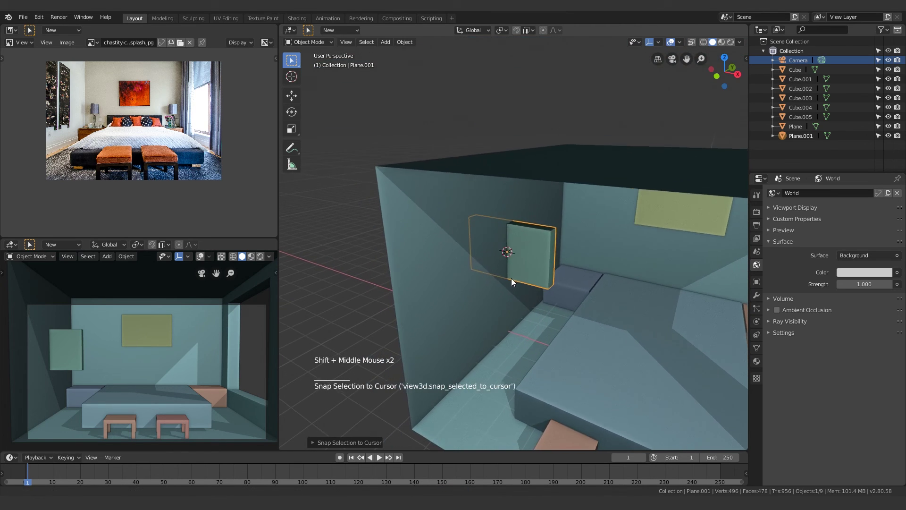
key(r)
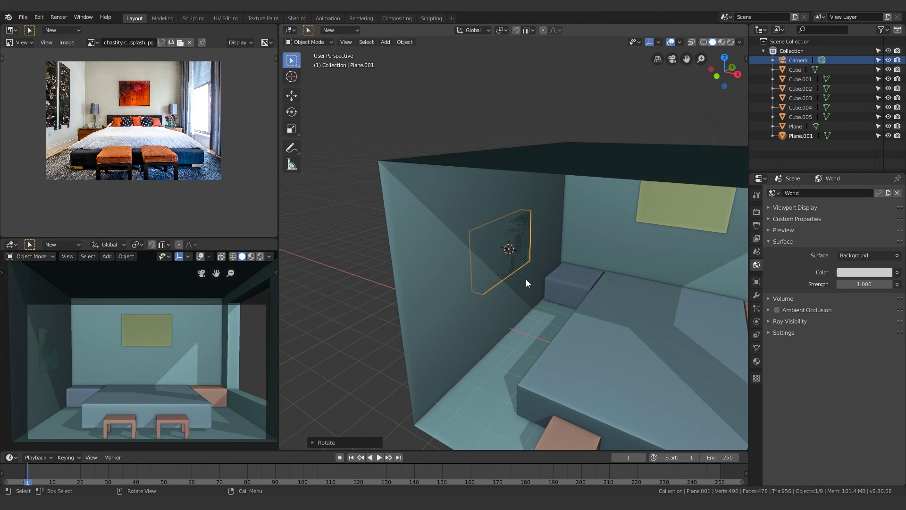
middle_click(586, 246)
key(g)
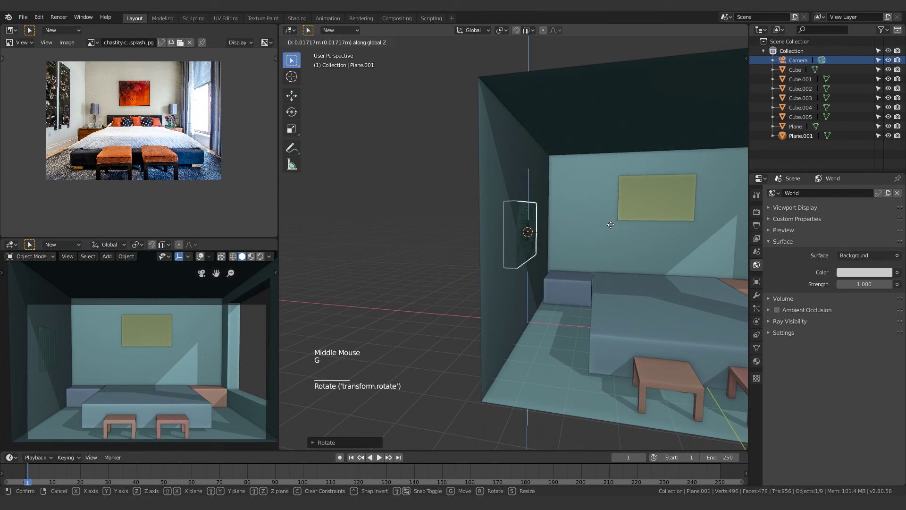
middle_click(592, 248)
scroll(up, 3)
middle_click(471, 254)
Step: Scale the panel tall and narrow and slide it along the left wall toward the back corner
key(s)
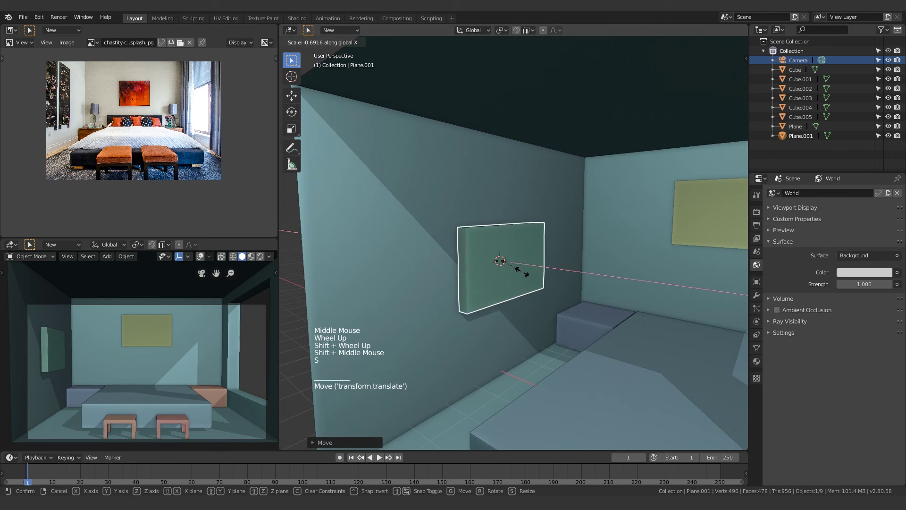
scroll(down, 3)
key(s)
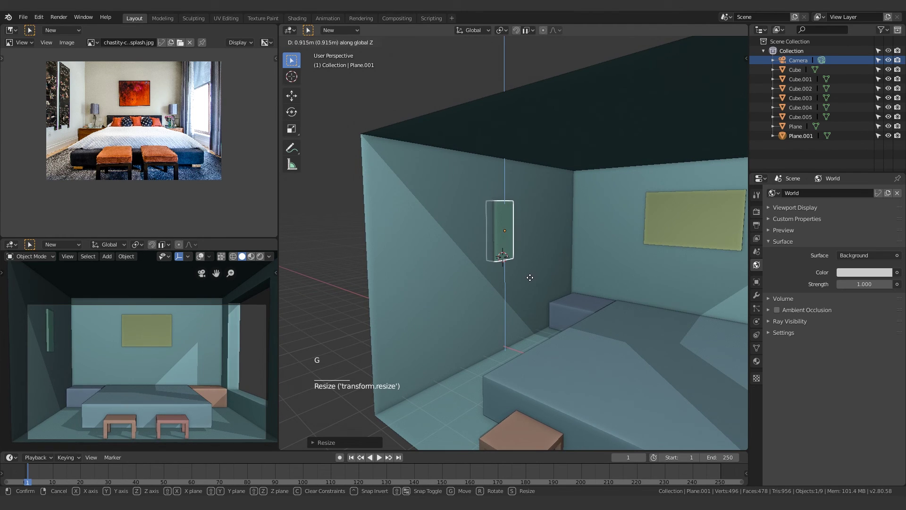
middle_click(536, 282)
key(g)
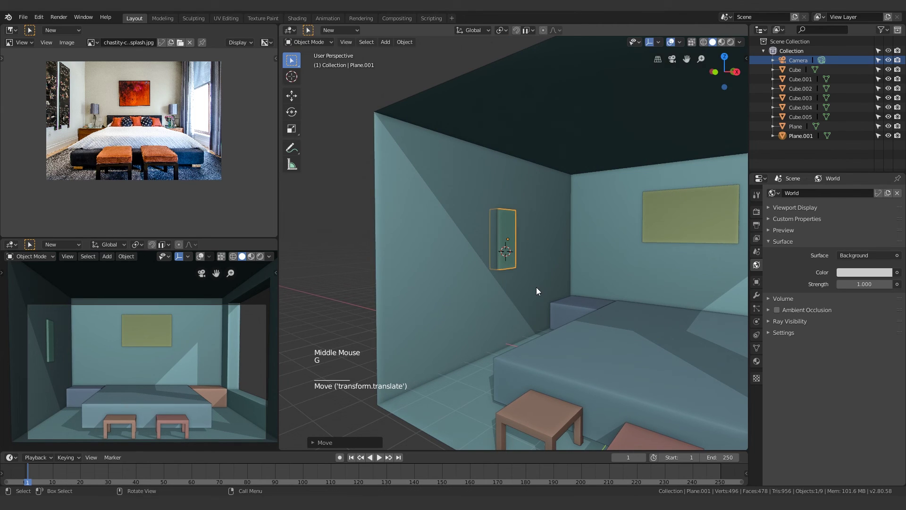
key(s)
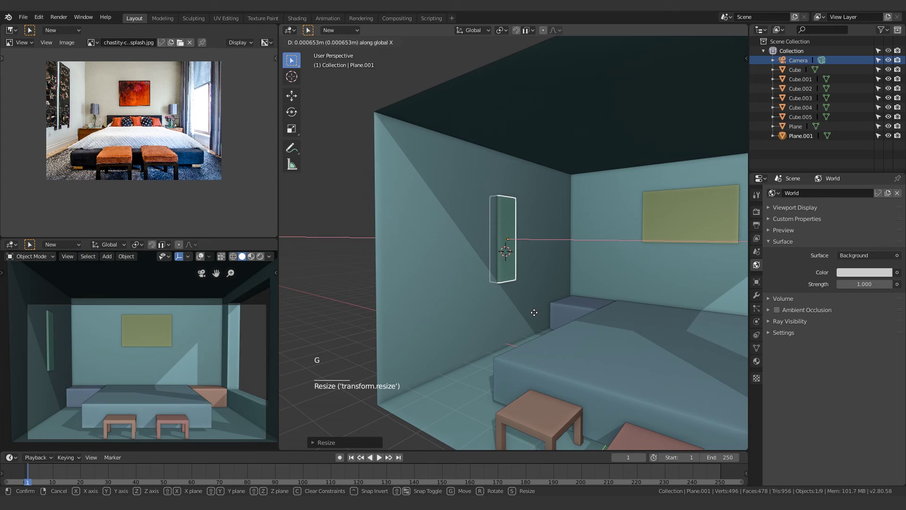
middle_click(537, 309)
scroll(up, 3)
key(g)
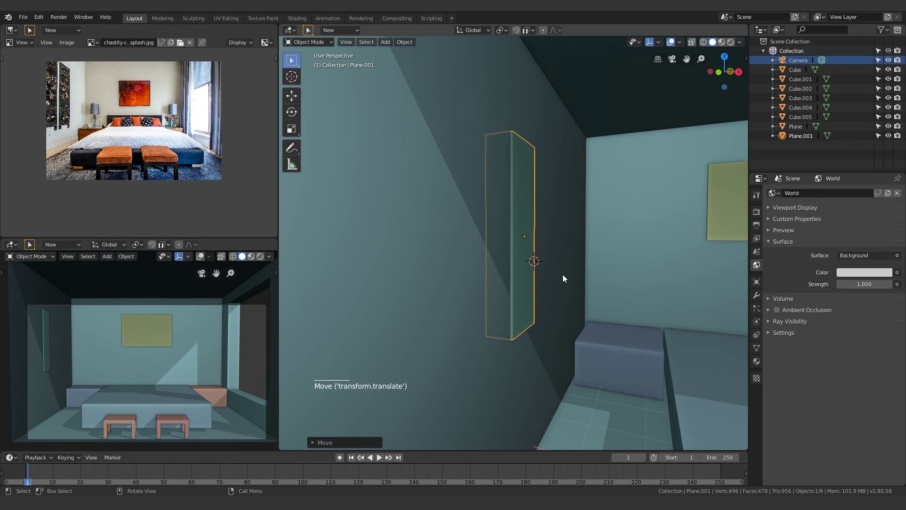
Step: Duplicate the panel along the wall as Plane.002, widen it in Edit Mode and place it beside the first
scroll(down, 3)
scroll(up, 3)
middle_click(522, 266)
key(alt+d)
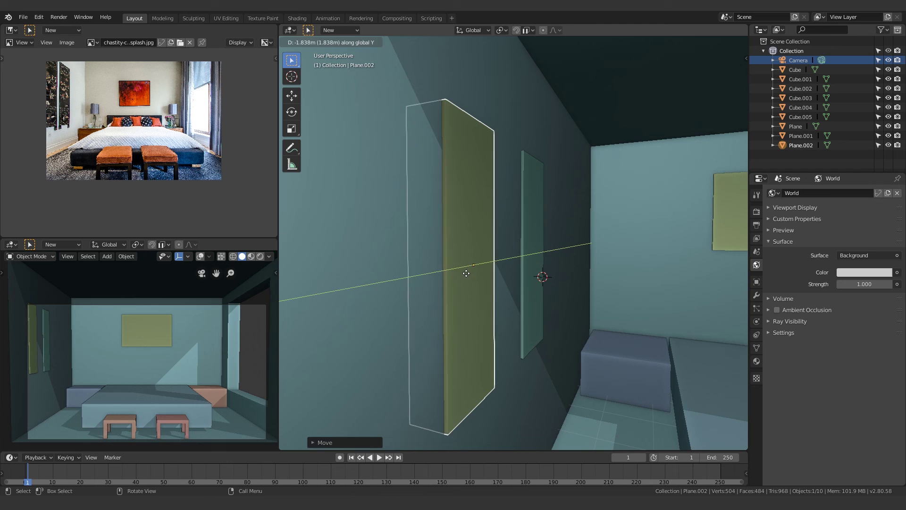
key(Tab)
key(a)
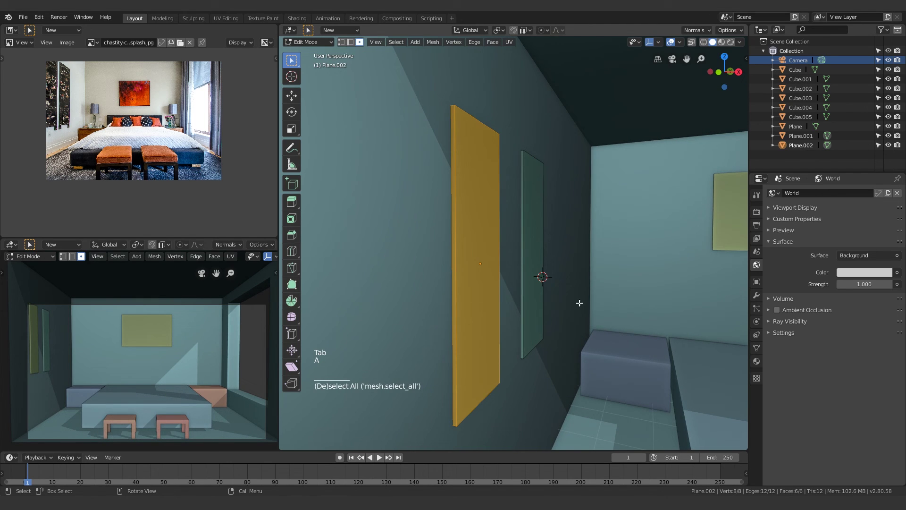
key(s)
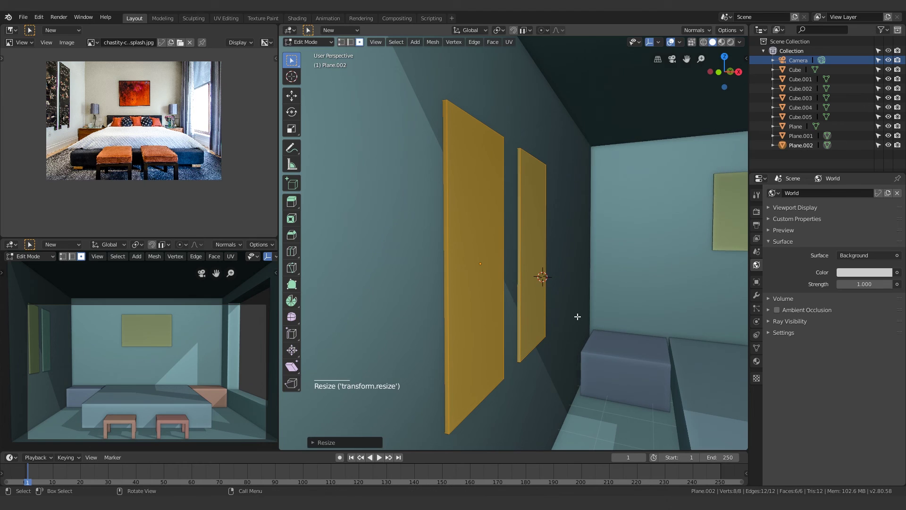
key(Tab)
key(g)
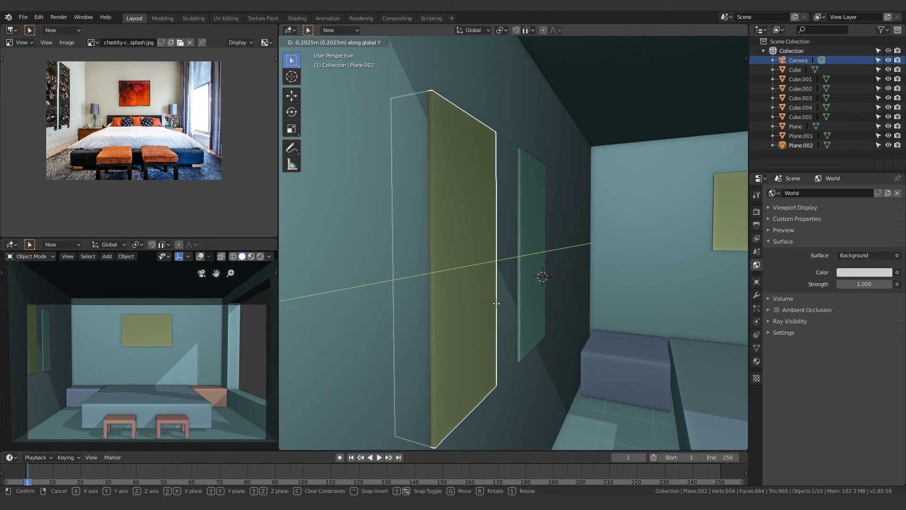
click(552, 261)
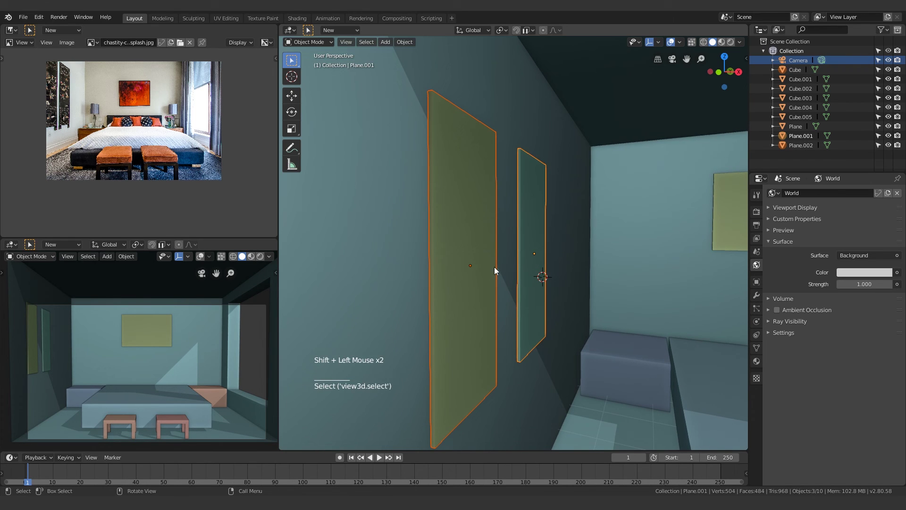
Step: Select both wall panels and raise them together along Z
click(463, 269)
click(530, 248)
key(g)
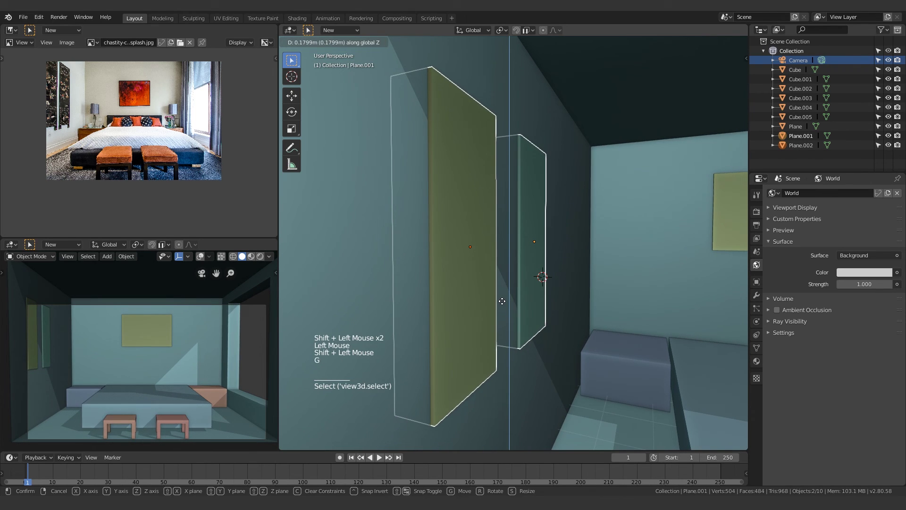
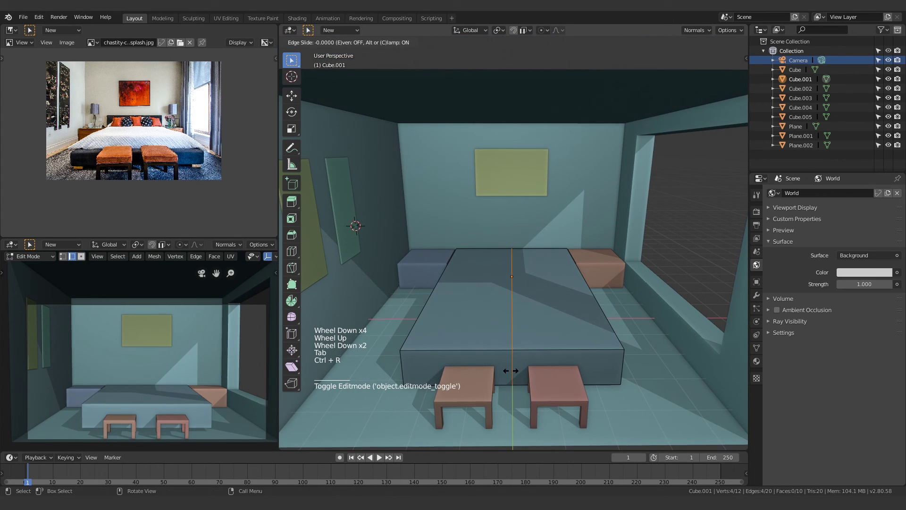
Step: Cut an additional edge loop across the bed block Cube.001 in Edit Mode
key(Tab)
scroll(up, 3)
key(Tab)
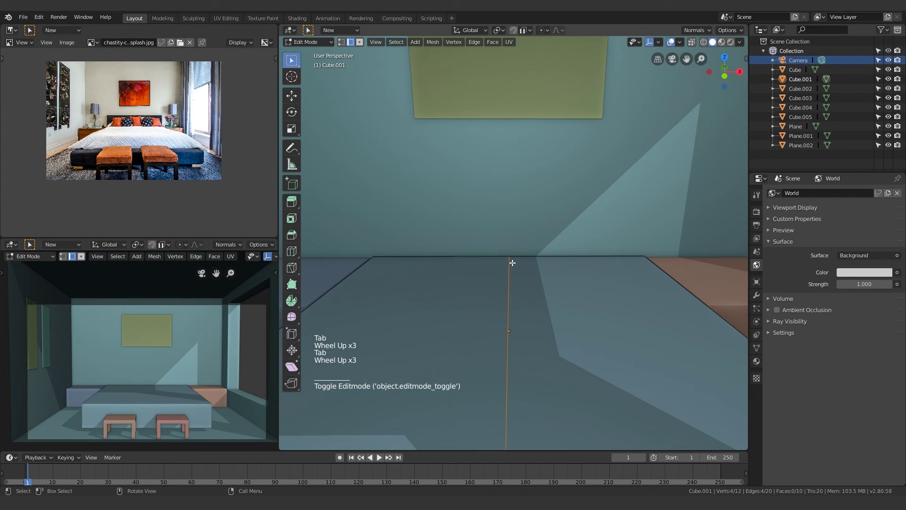
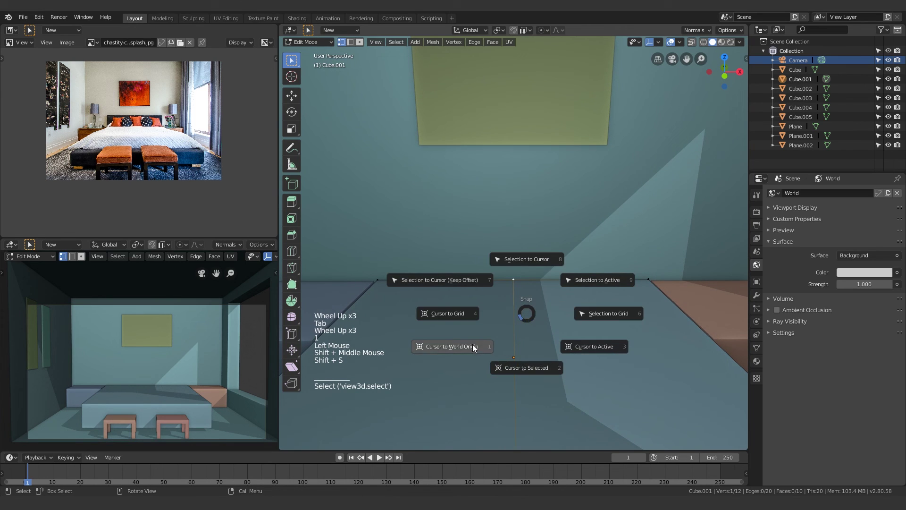
Step: Snap the 3D cursor to the bed's back-wall corner vertex and return the bed to Object Mode
key(shift+s)
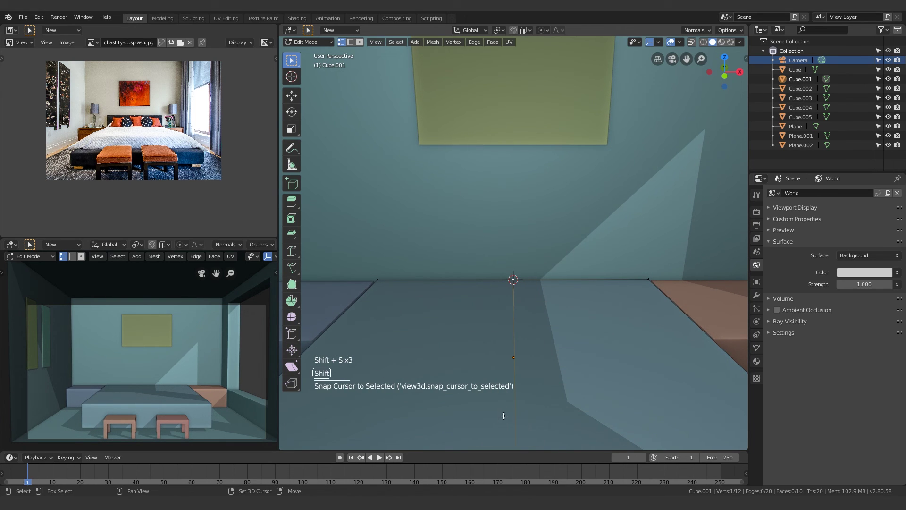
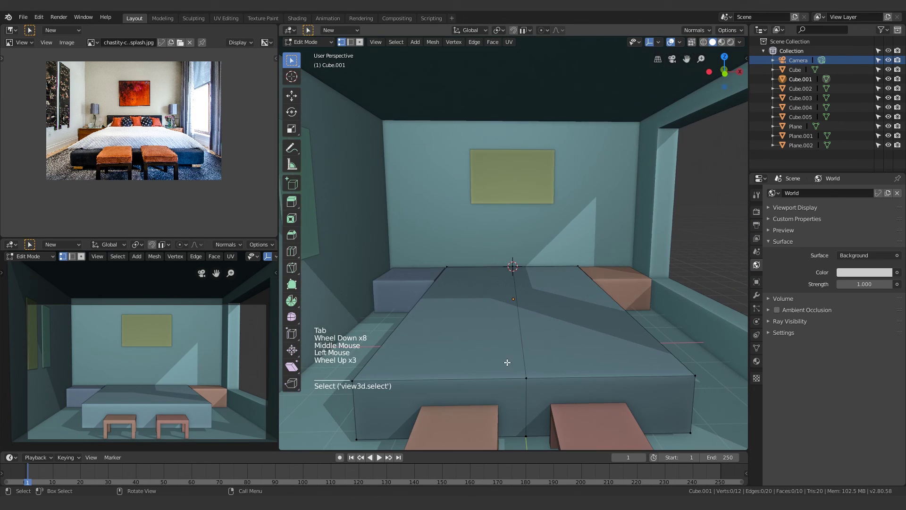
key(Tab)
click(700, 240)
scroll(up, 3)
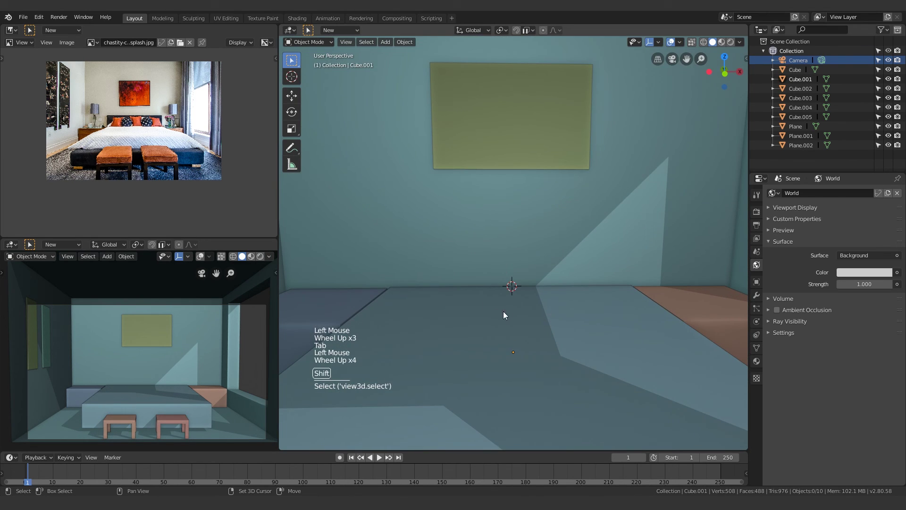
Step: Add a cube at the cursor and scale it into a thin flat block against the back wall
key(shift+a)
middle_click(538, 290)
middle_click(550, 304)
scroll(up, 3)
middle_click(529, 316)
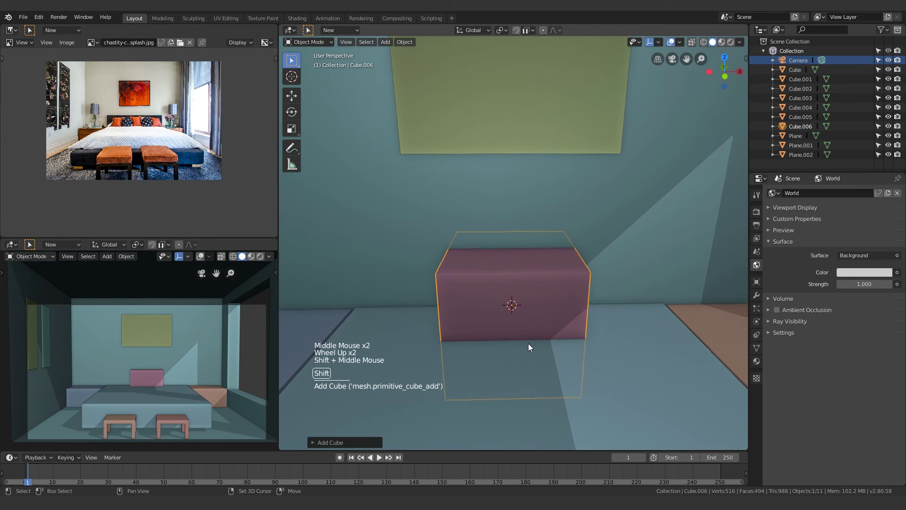
key(s)
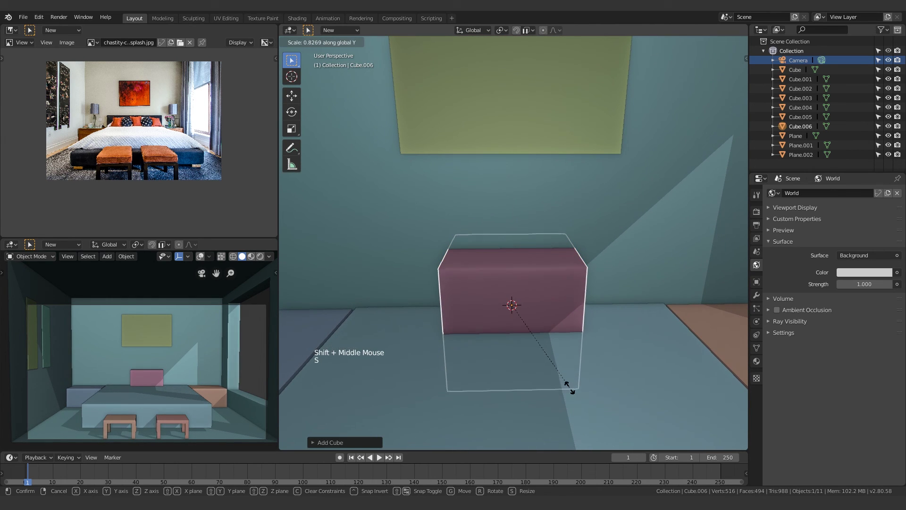
key(g)
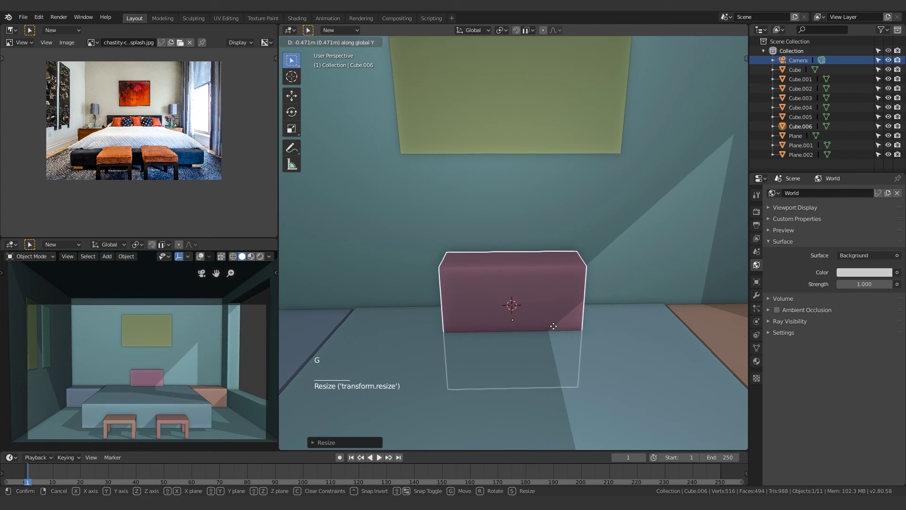
middle_click(561, 337)
click(606, 374)
scroll(down, 3)
Step: Apply the block's transforms and check its size against the room shell in the sidebar
key(ctrl+a)
key(n)
click(746, 64)
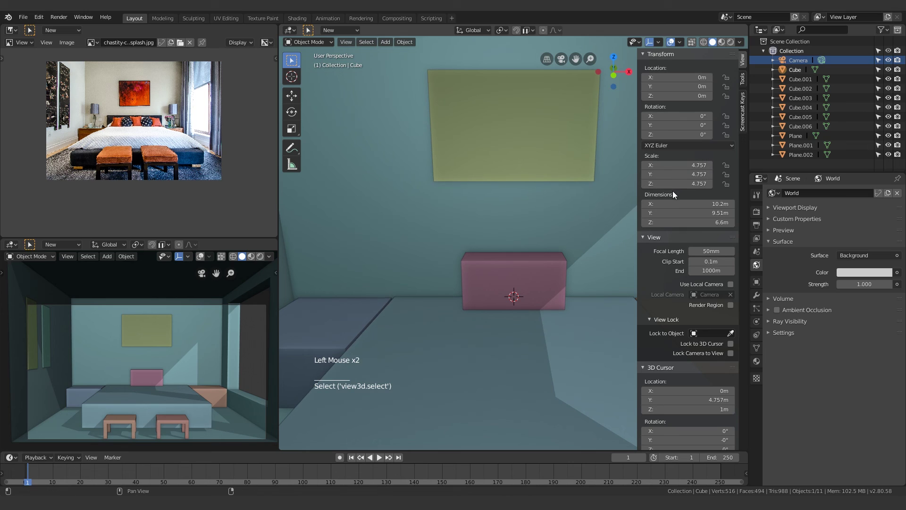
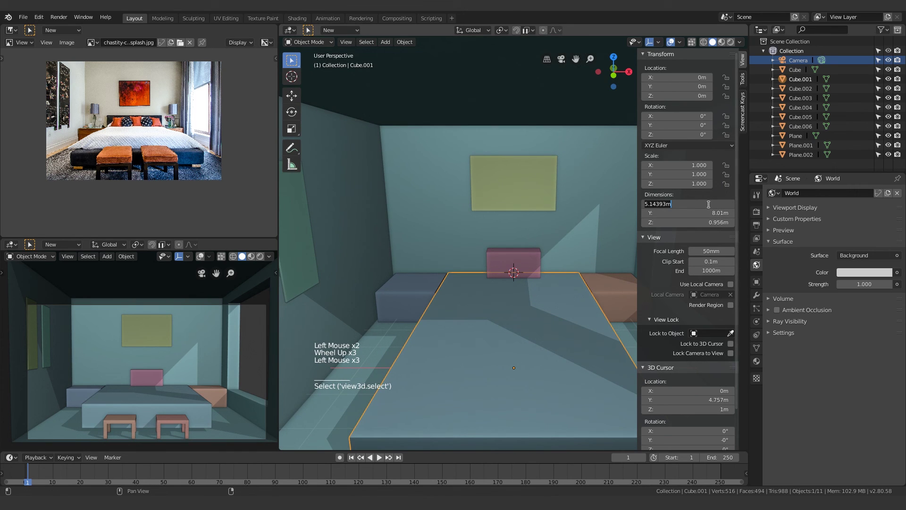
key(Escape)
Step: Slide the pink cushion block Cube.006 sideways into place at the head of the bed
click(530, 254)
scroll(up, 3)
key(g)
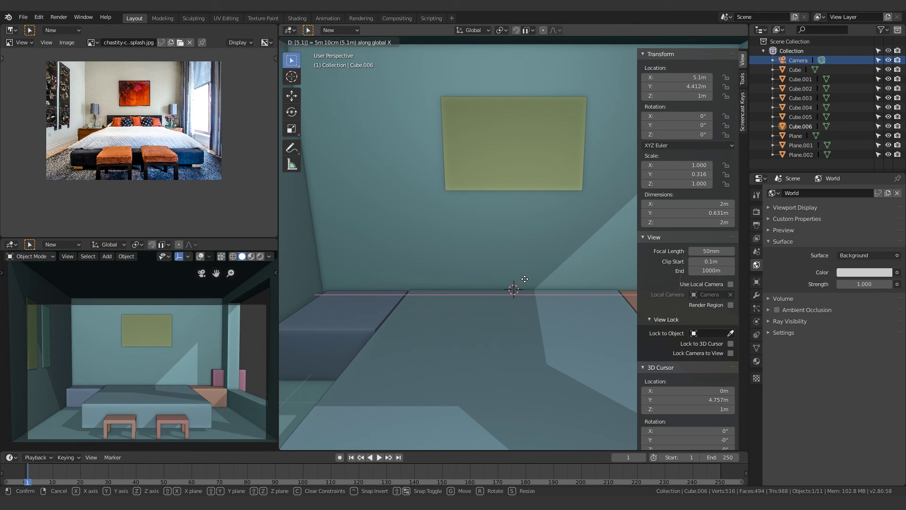
scroll(down, 3)
key(ctrl+z)
scroll(up, 3)
click(581, 402)
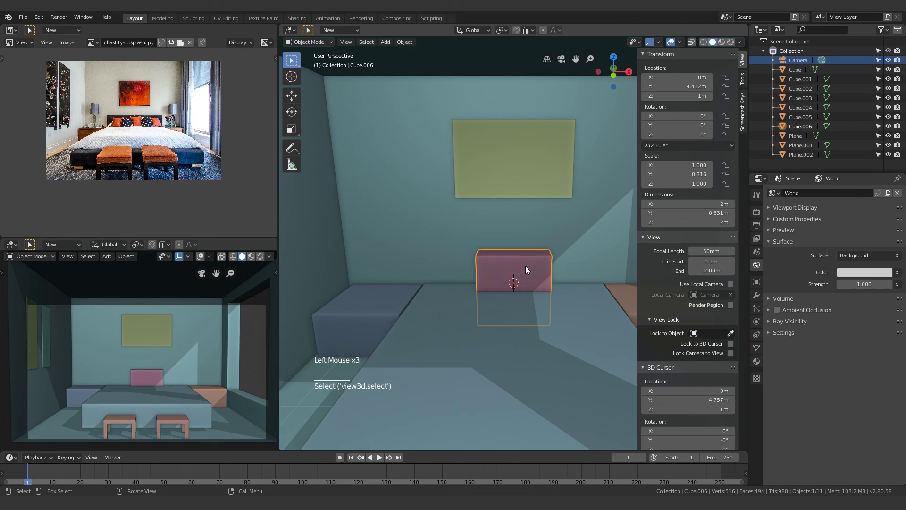
key(g)
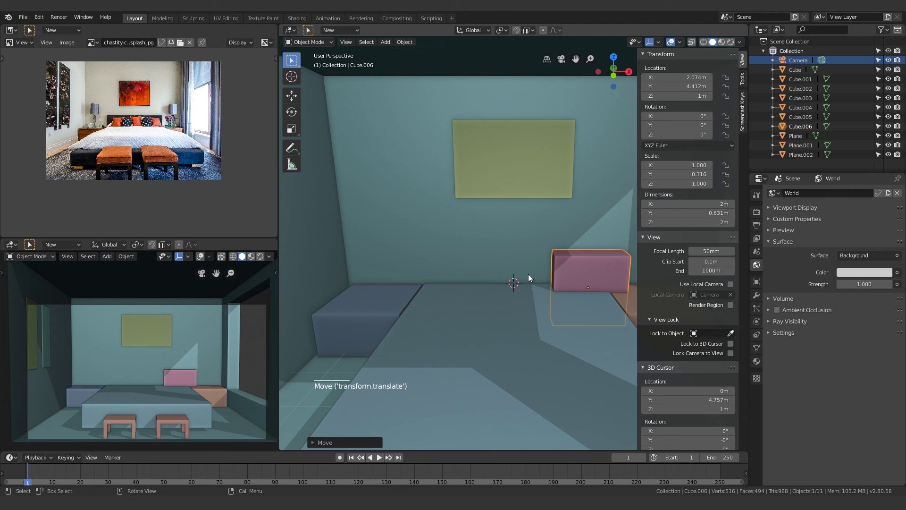
key(ctrl+z)
scroll(up, 3)
middle_click(531, 293)
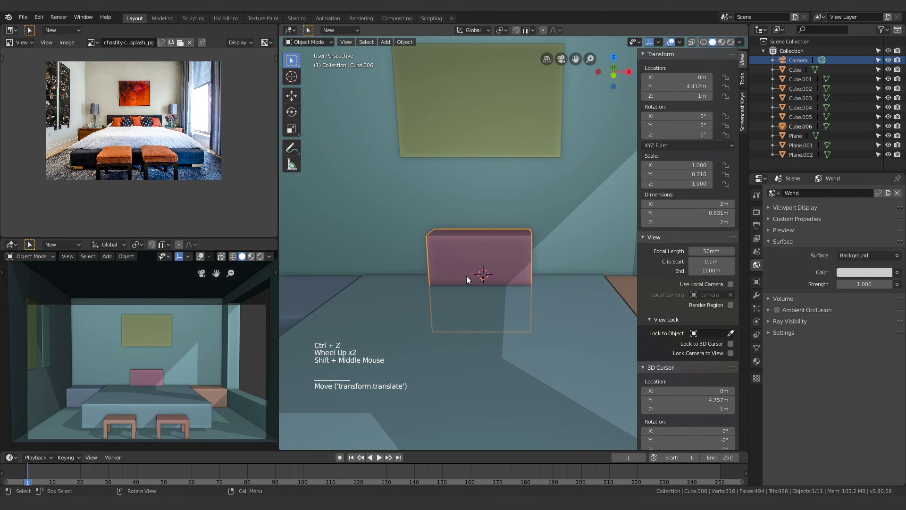
Step: Duplicate the cushion as Cube.007 beside the first and move the original cushion to the left
key(alt+d)
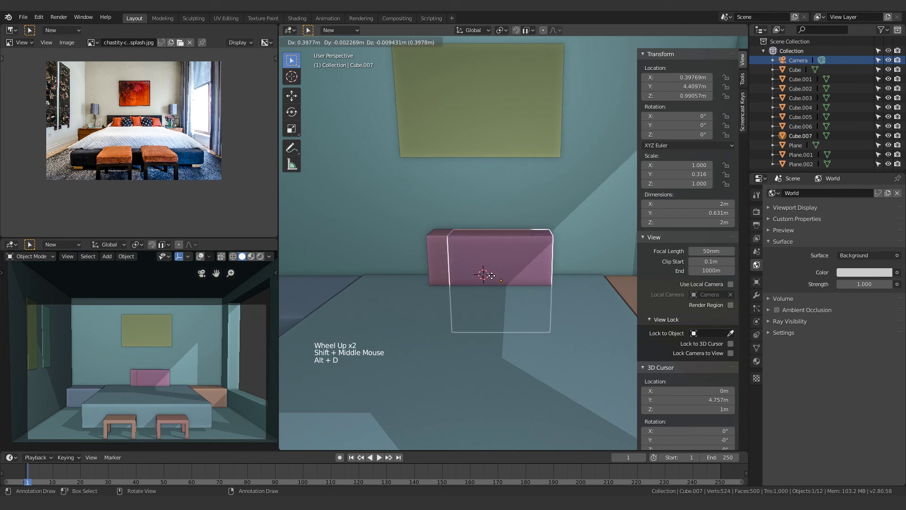
key(g)
click(449, 261)
key(g)
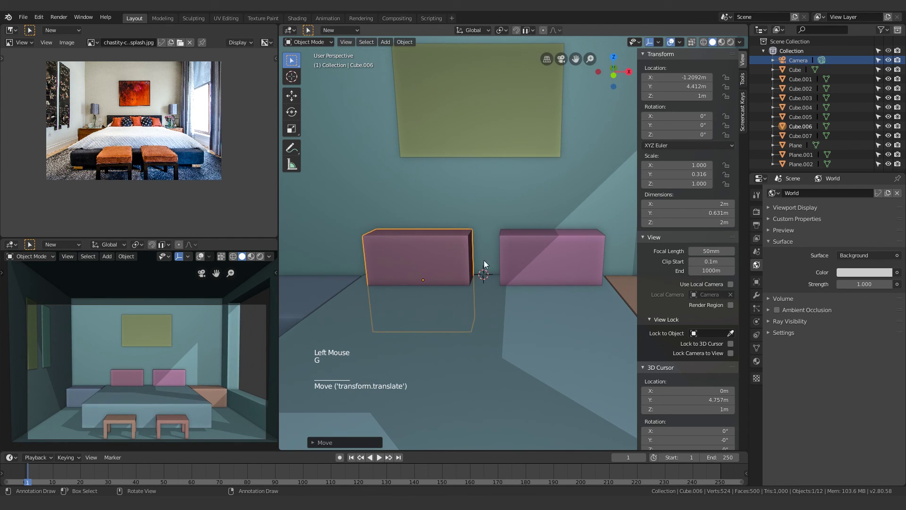
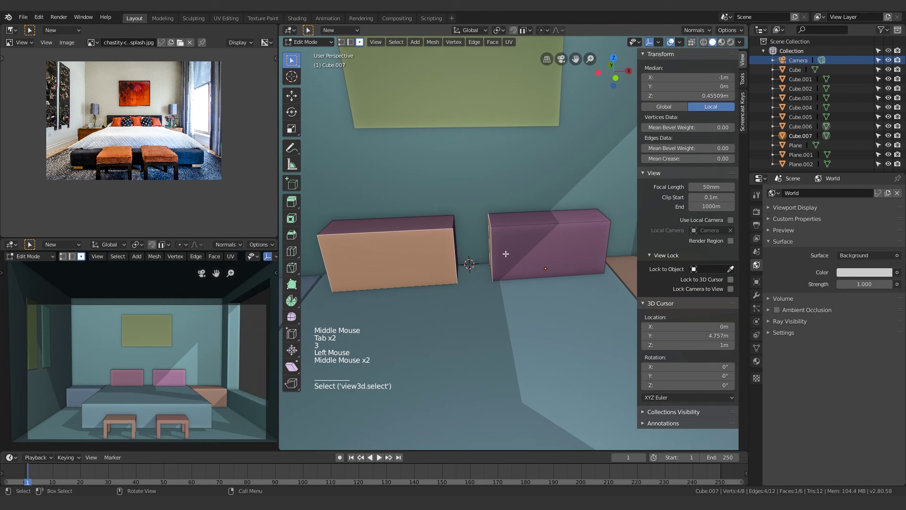
Step: Reshape the copied cushion wider and taller by moving its vertices in Edit Mode
key(g)
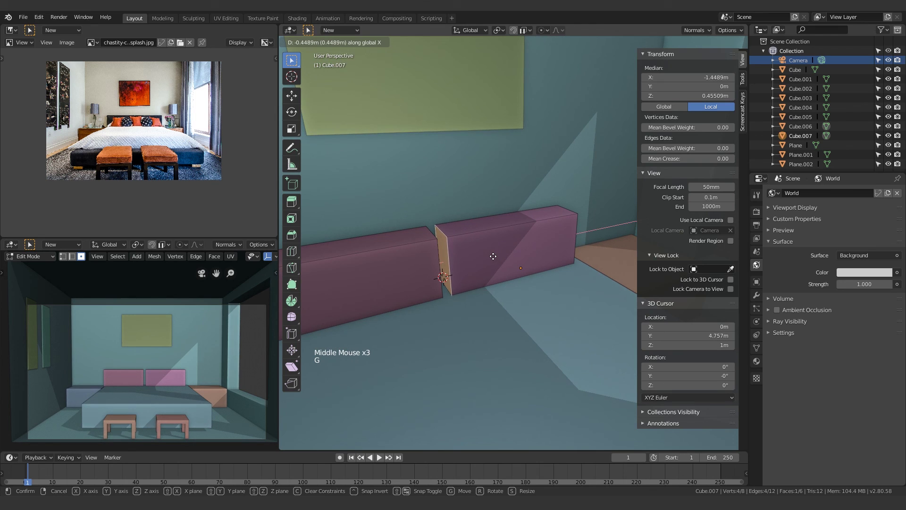
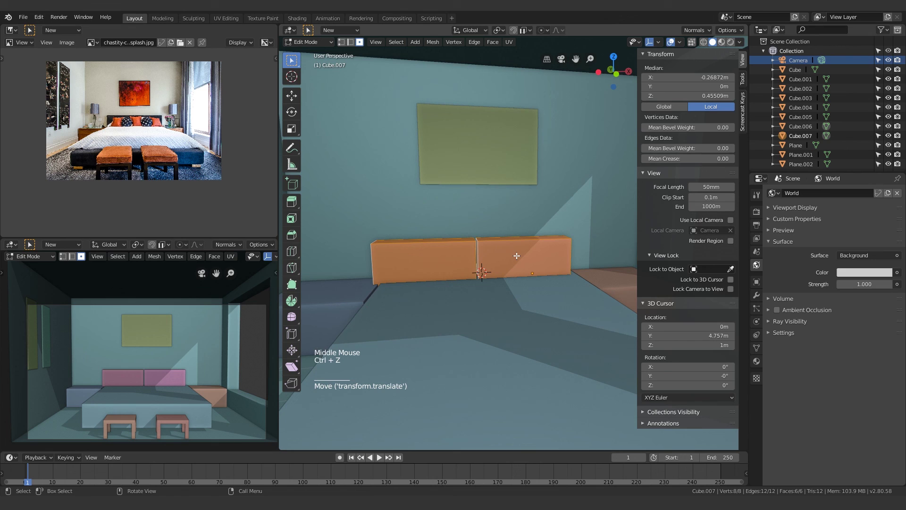
key(ctrl+shift+z)
key(Tab)
scroll(down, 3)
scroll(up, 3)
middle_click(540, 272)
key(Tab)
Step: Set the wider cushion beside the other and compare the headboard with the reference photo
key(a)
key(g)
key(Tab)
scroll(down, 3)
click(518, 349)
scroll(up, 3)
middle_click(485, 276)
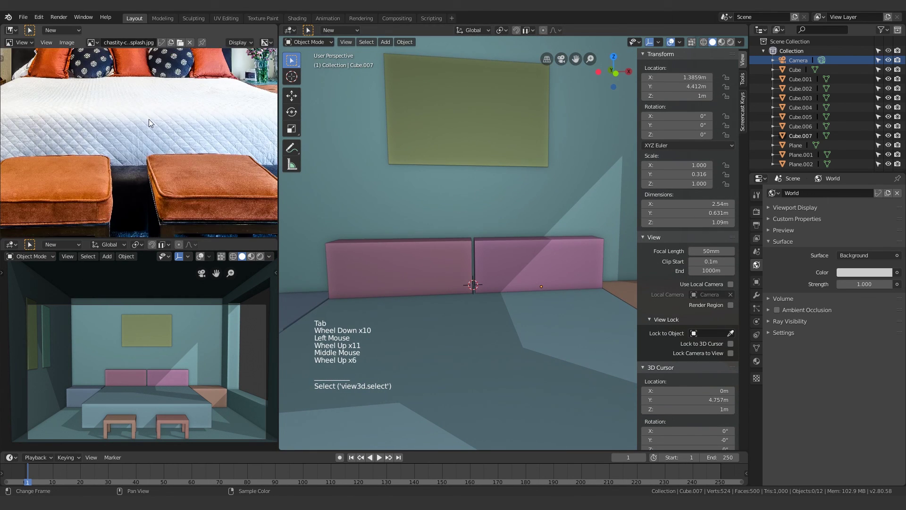
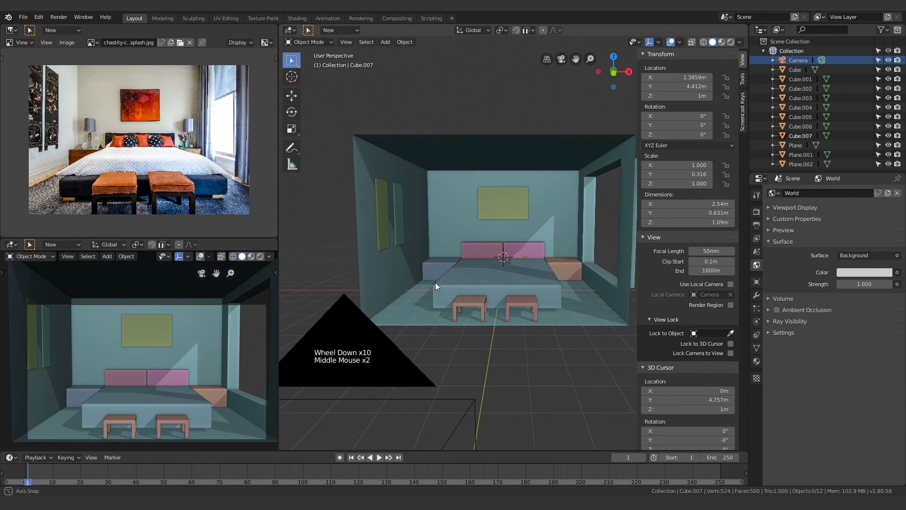
scroll(up, 3)
middle_click(393, 266)
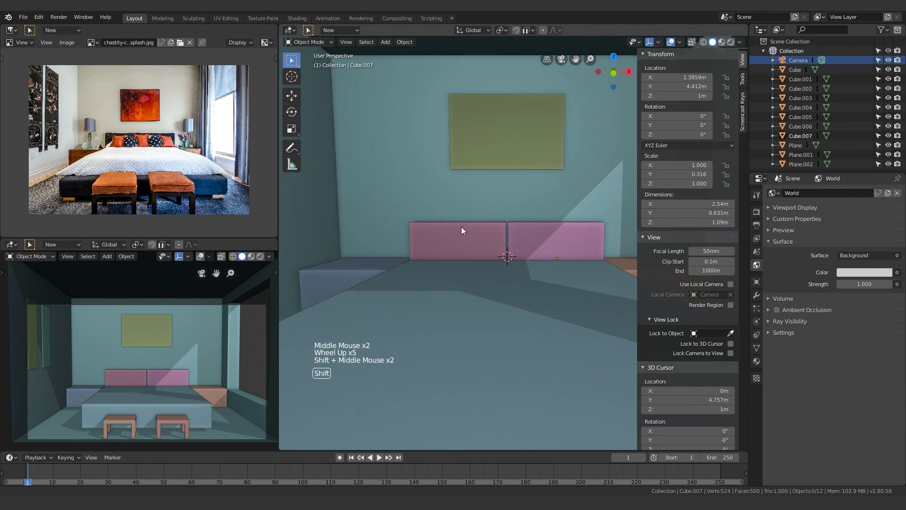
middle_click(463, 217)
scroll(down, 3)
middle_click(488, 226)
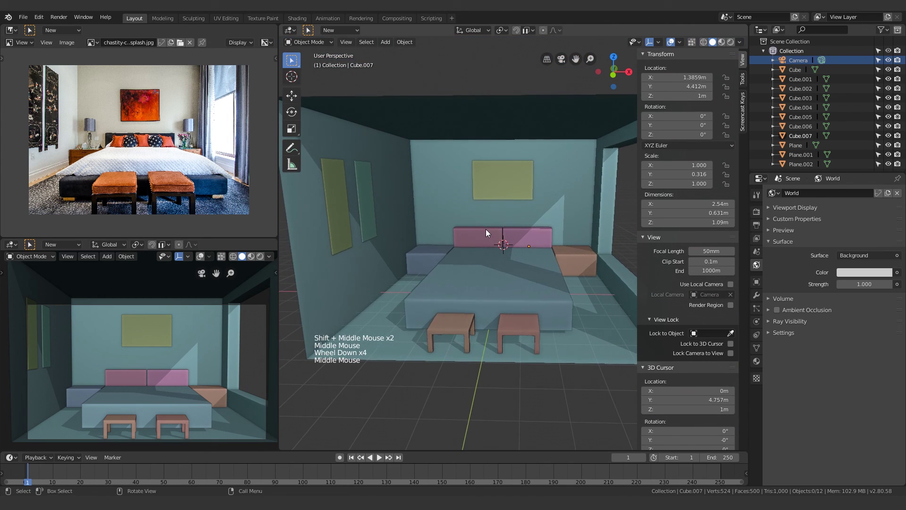
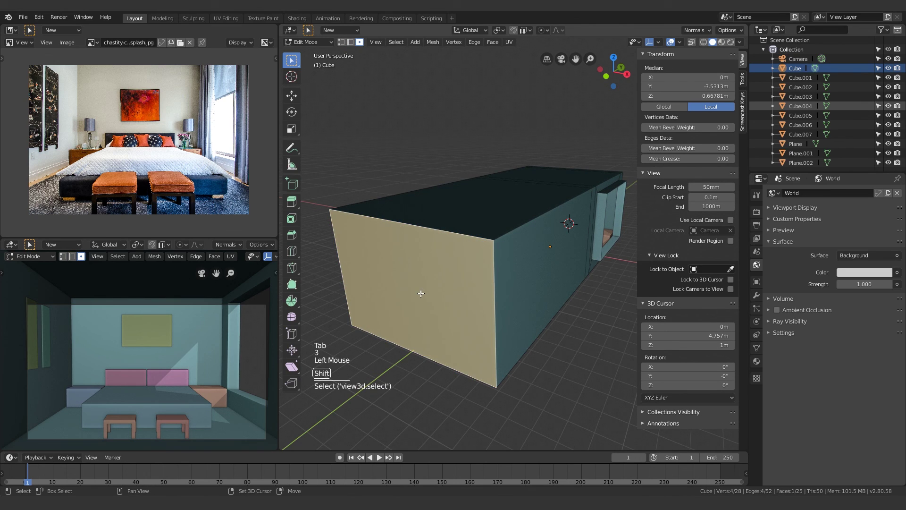
Step: Separate the room's near wall faces into their own object Cube.008 and hide it
key(shift+p)
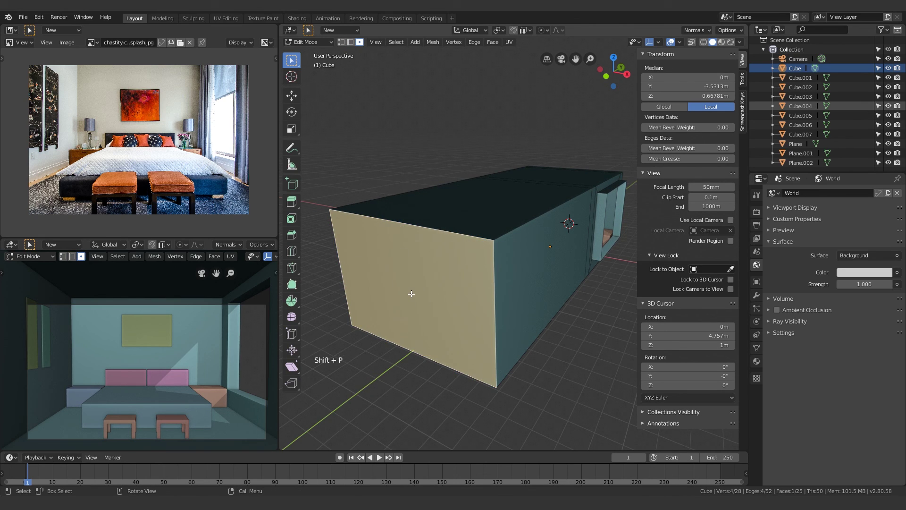
key(p)
key(Tab)
click(570, 381)
scroll(down, 3)
click(818, 136)
scroll(down, 3)
click(892, 137)
Step: Orbit around the room to check it is open on the hidden-wall side
middle_click(472, 284)
click(502, 286)
middle_click(515, 288)
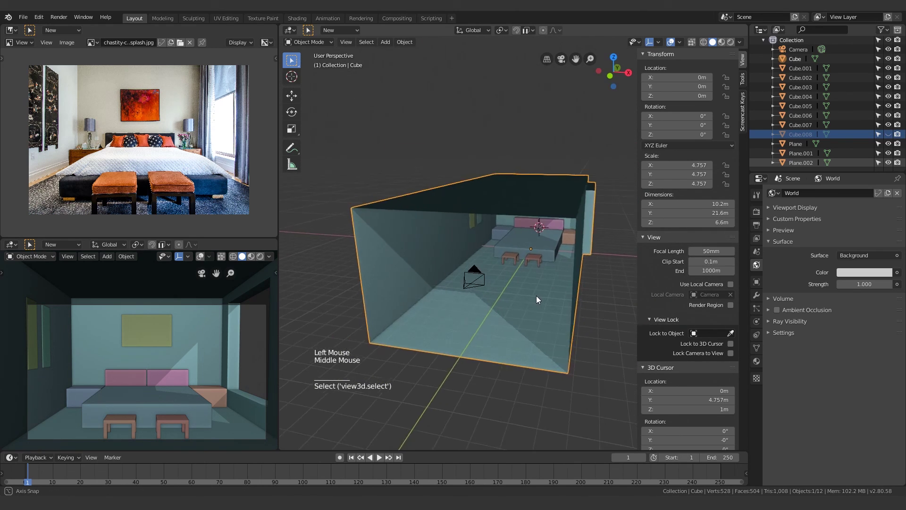
scroll(up, 3)
middle_click(575, 237)
scroll(down, 3)
middle_click(522, 263)
middle_click(556, 302)
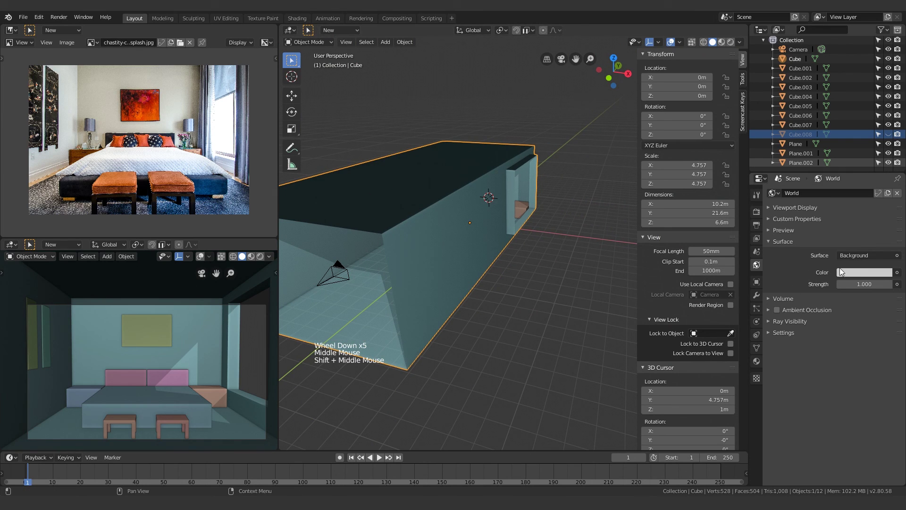
Step: Set the world colour to a Sky Texture at strength 10 in World properties
click(867, 259)
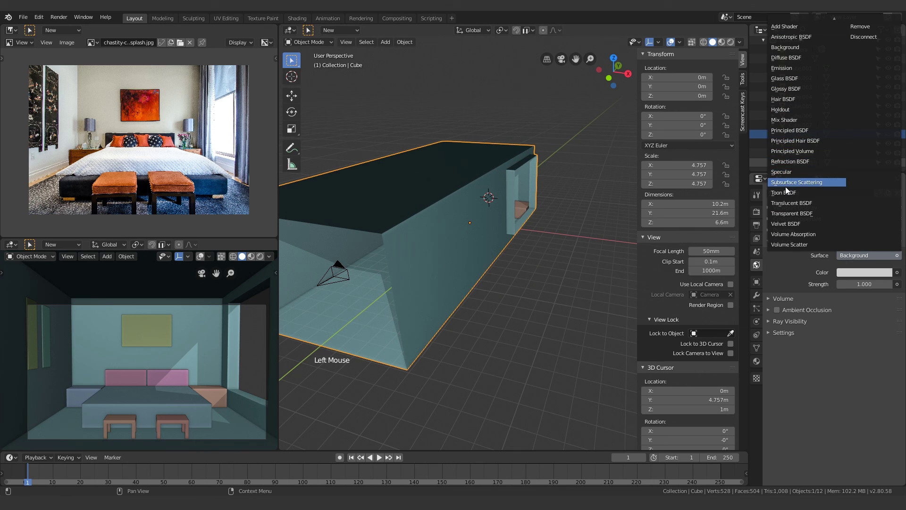
click(903, 275)
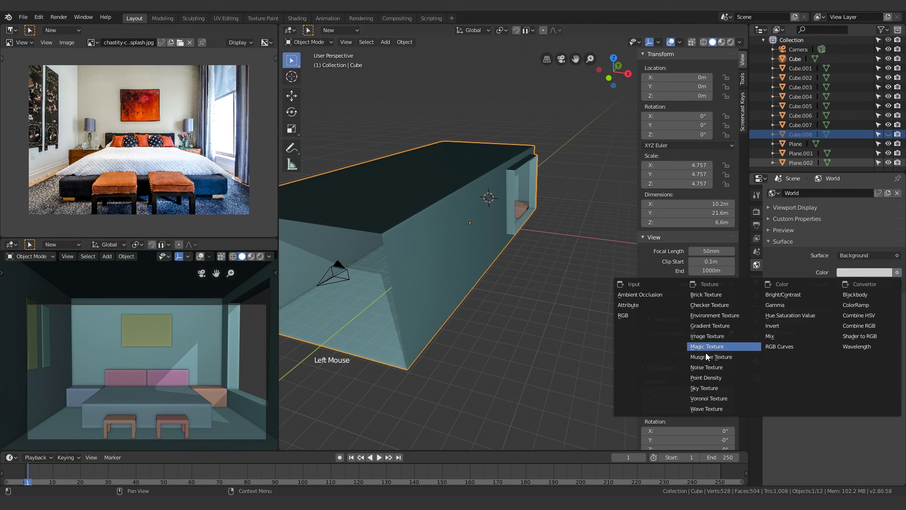
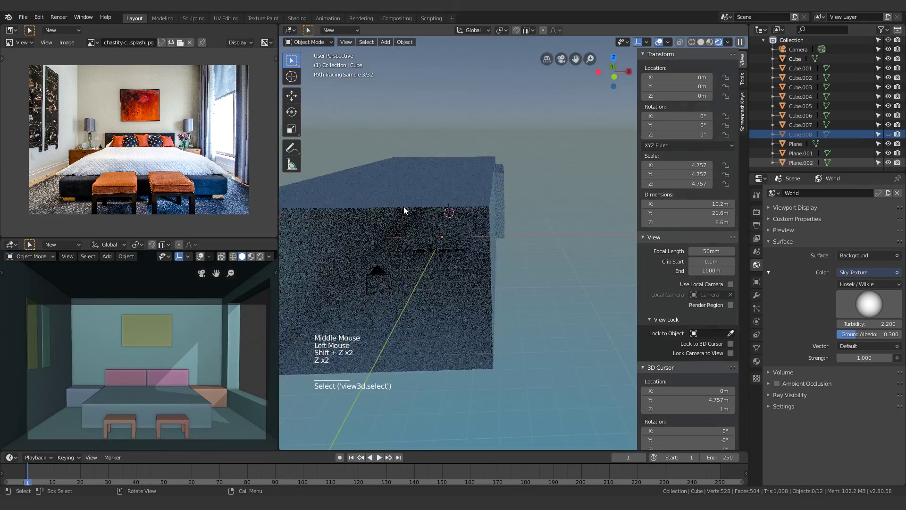
middle_click(436, 171)
scroll(up, 3)
Step: Switch to Rendered shading and orbit the view to face the lit bed
middle_click(492, 163)
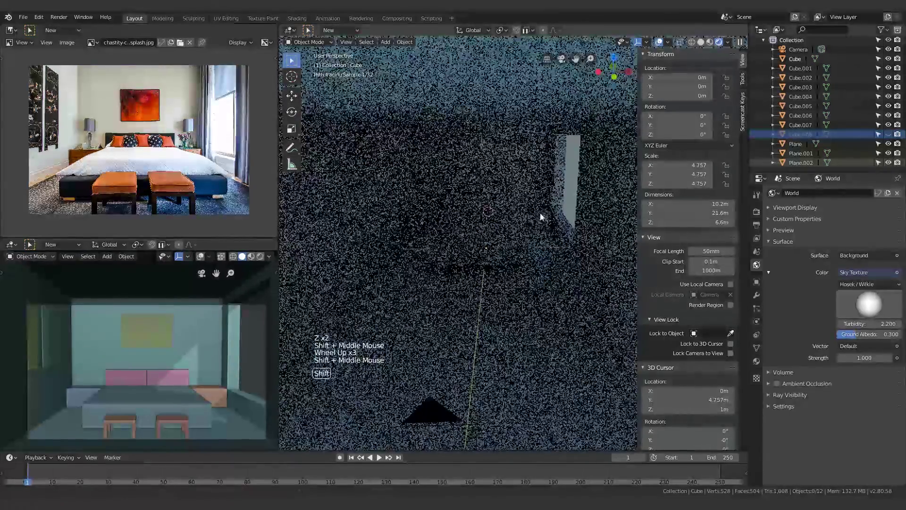
scroll(up, 3)
middle_click(525, 193)
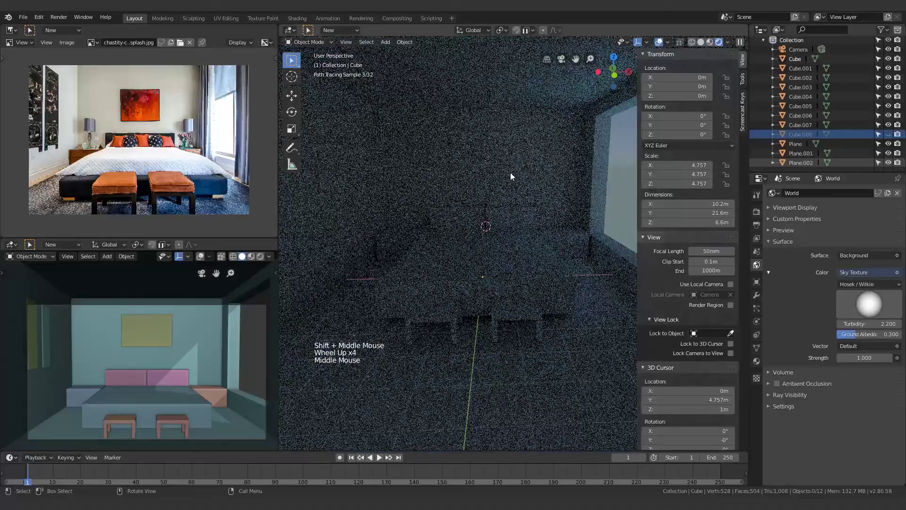
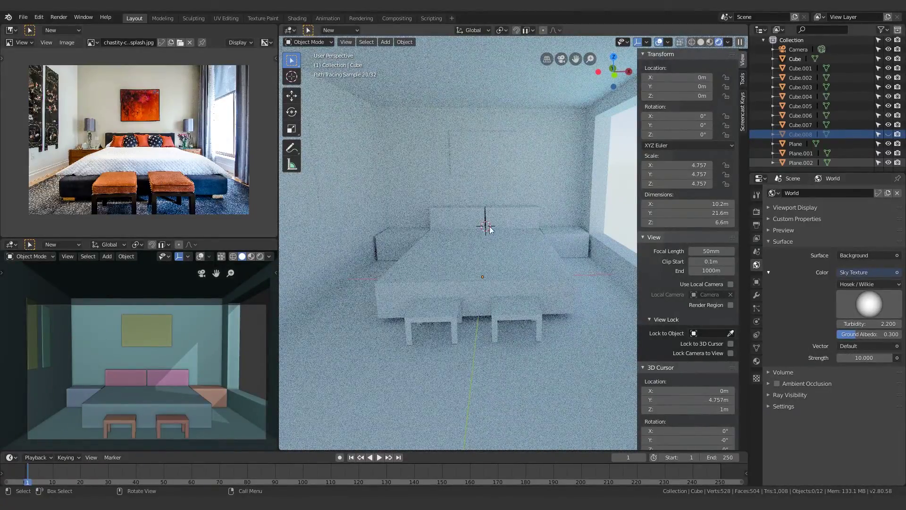
middle_click(462, 212)
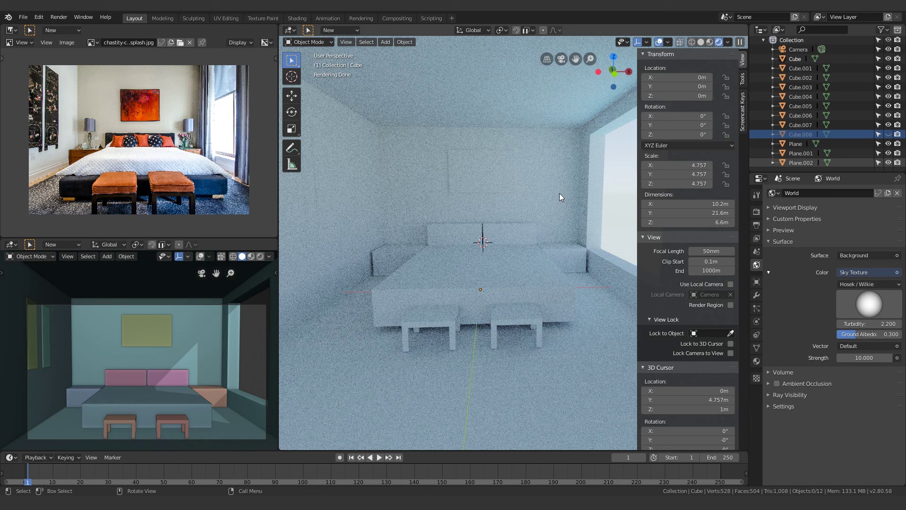
click(136, 361)
key(z)
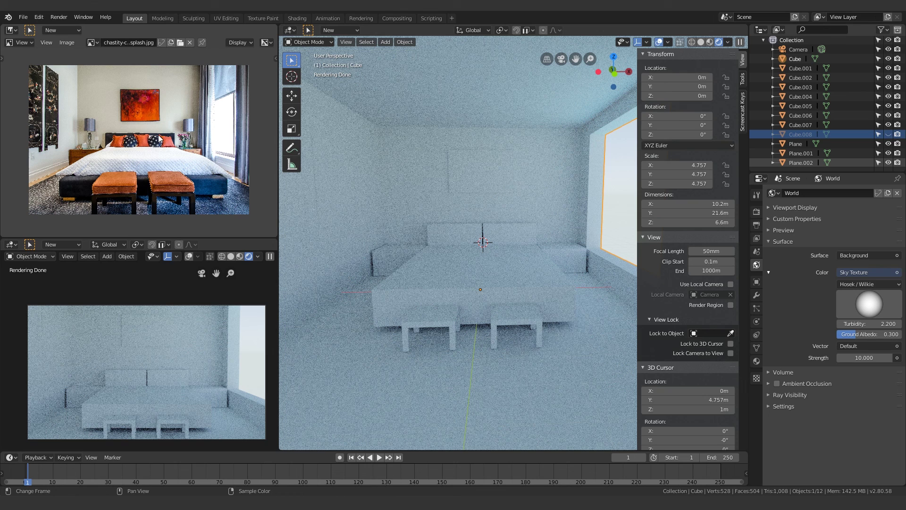
scroll(up, 3)
middle_click(138, 195)
scroll(up, 3)
scroll(up, 3)
middle_click(113, 193)
scroll(up, 3)
middle_click(81, 191)
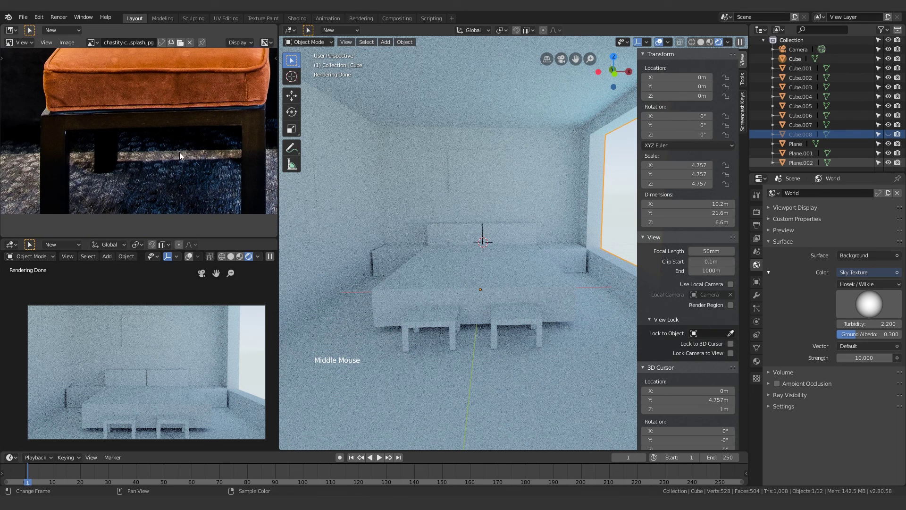
scroll(up, 3)
scroll(down, 3)
scroll(down, 3)
middle_click(180, 115)
click(456, 102)
click(485, 306)
Step: Add an Area light, shrink it and move it near the ceiling in front of the bed
key(shift+s)
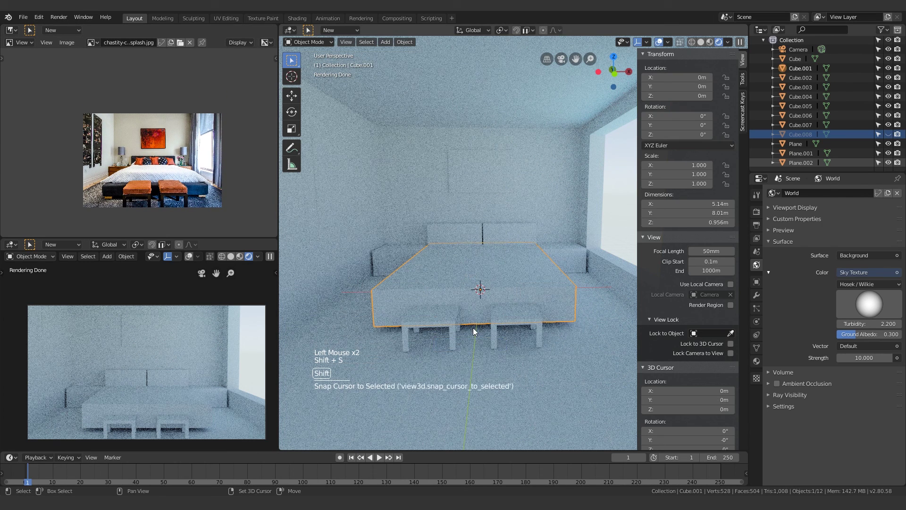
key(z)
key(shift+a)
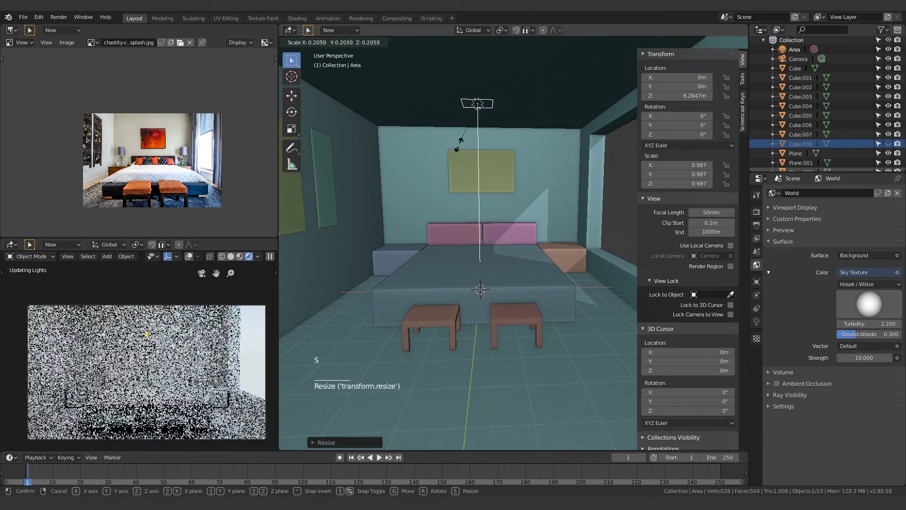
key(g)
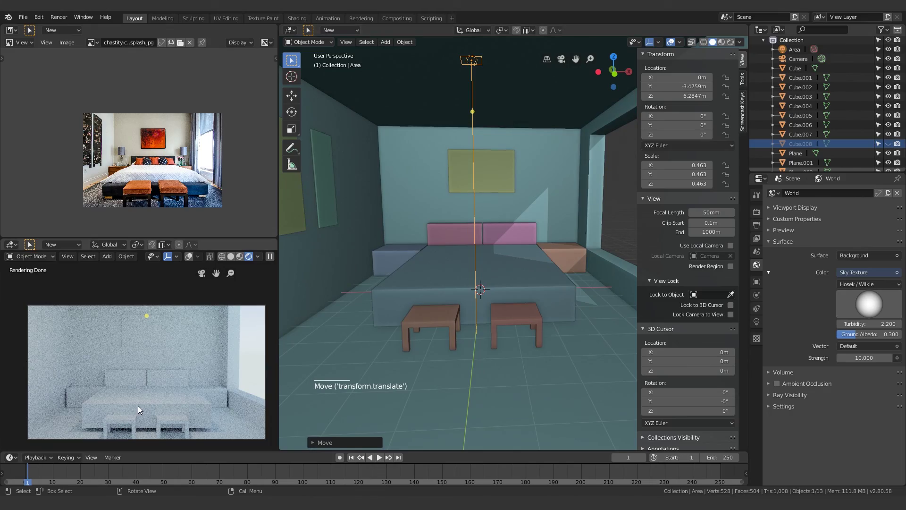
scroll(up, 3)
scroll(up, 3)
Step: Adjust the rendered preview to inspect the brightened room
scroll(down, 3)
scroll(down, 3)
middle_click(216, 355)
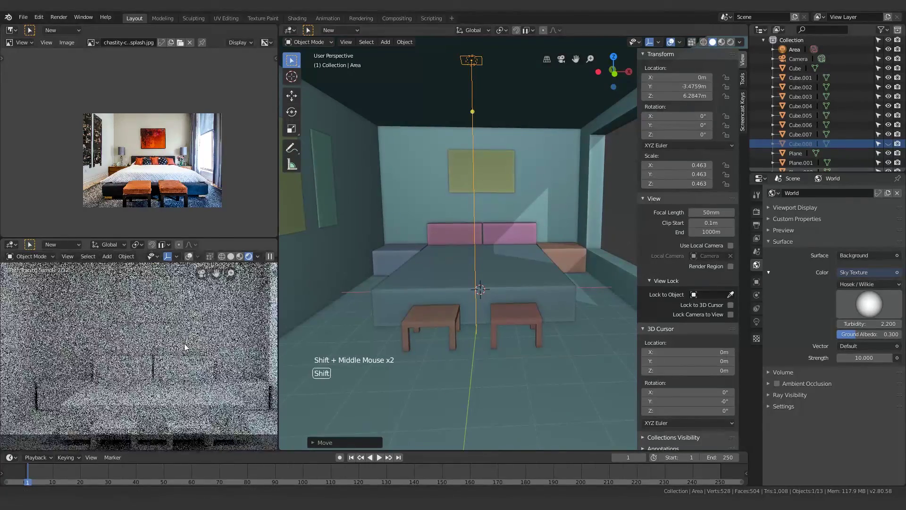
middle_click(183, 341)
scroll(down, 3)
middle_click(187, 330)
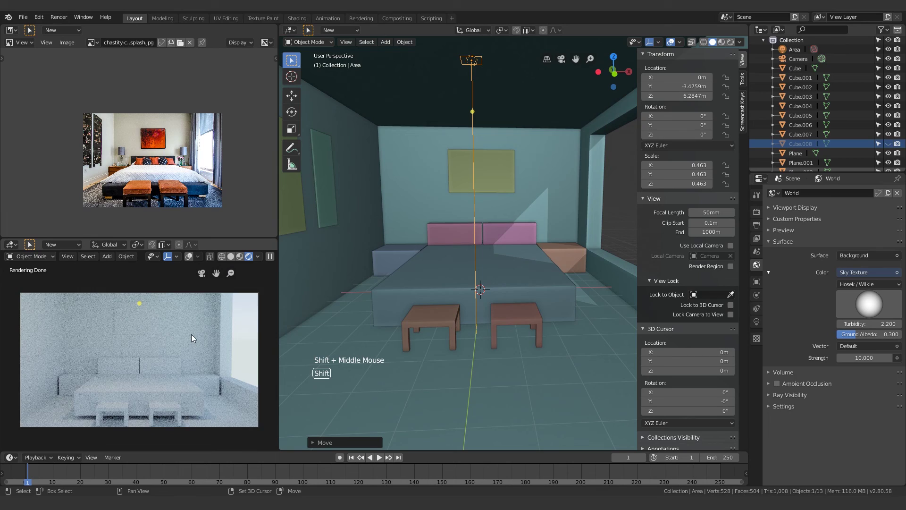
middle_click(189, 346)
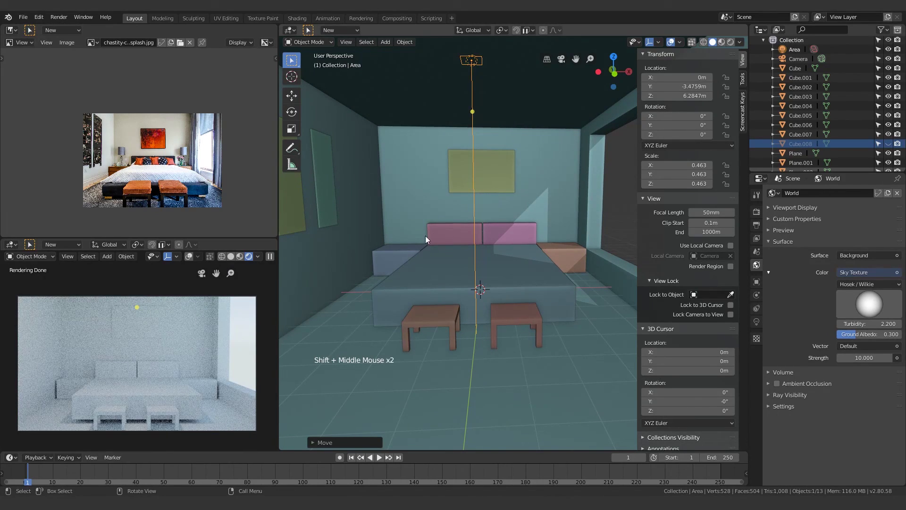